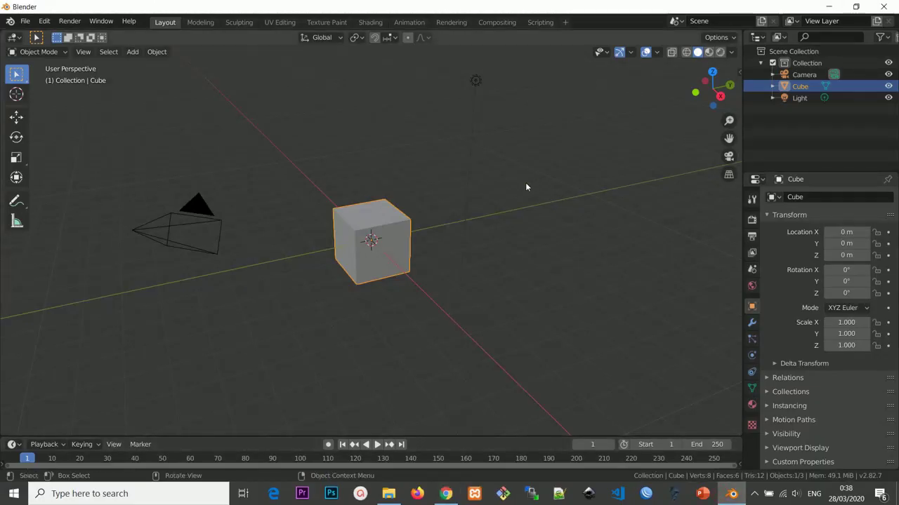
Set Scene Units Length to Millimeters and show the sidebar transform values.
middle_click(527, 185)
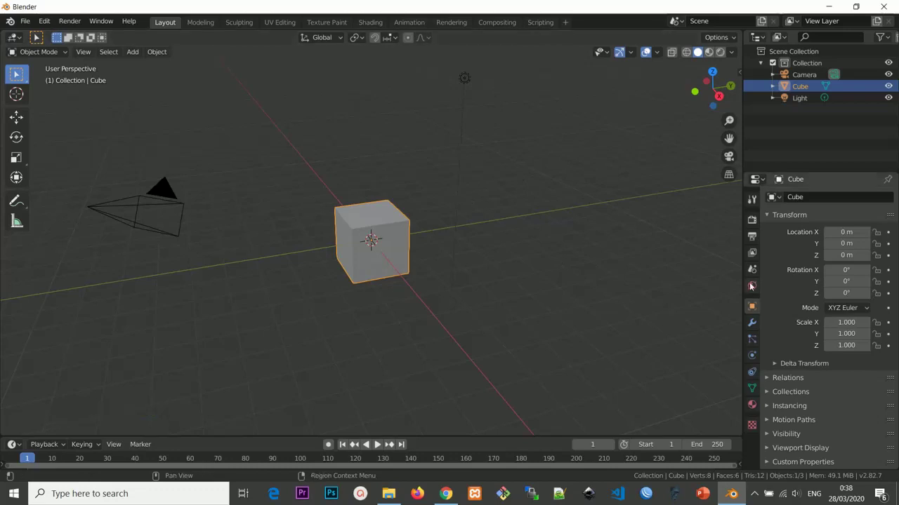
left_click(761, 275)
left_click(779, 253)
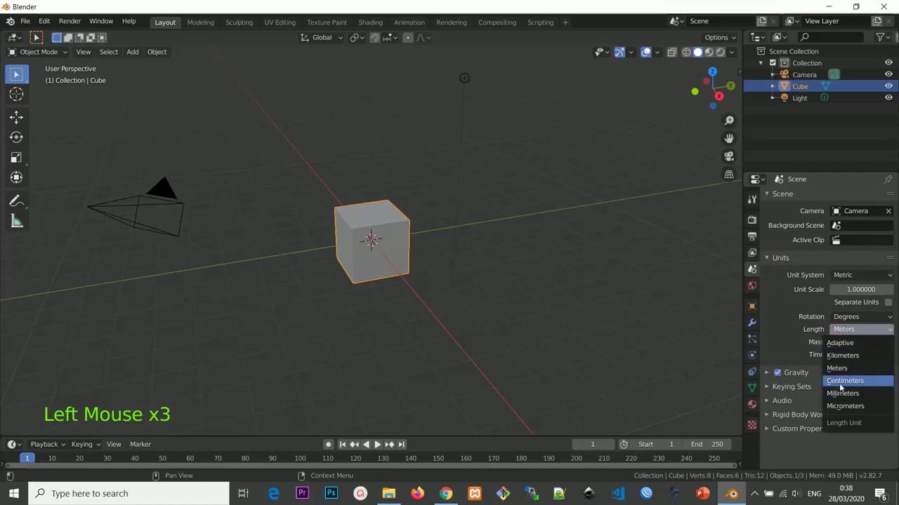
left_click(510, 240)
key("n")
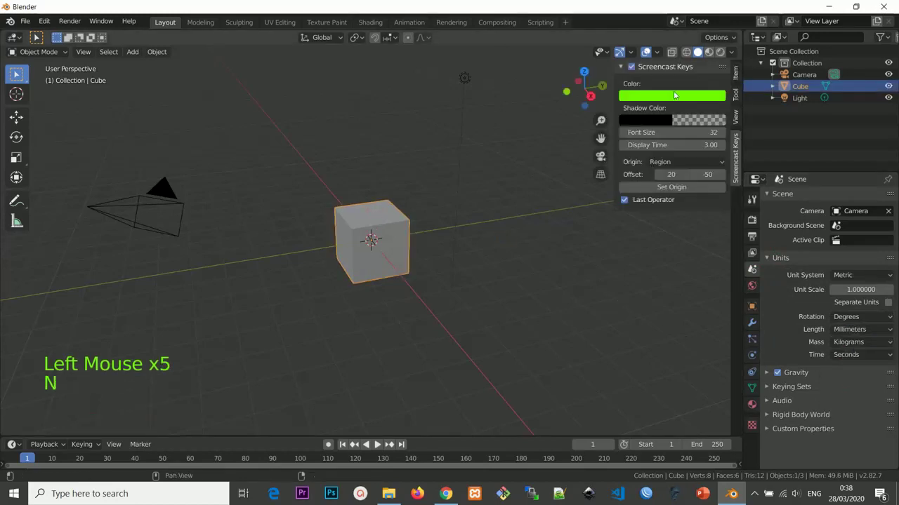
Enter Dimensions X 42.3, Y 15 and Z 42.3 mm for the cube in the Item panel.
left_click(742, 73)
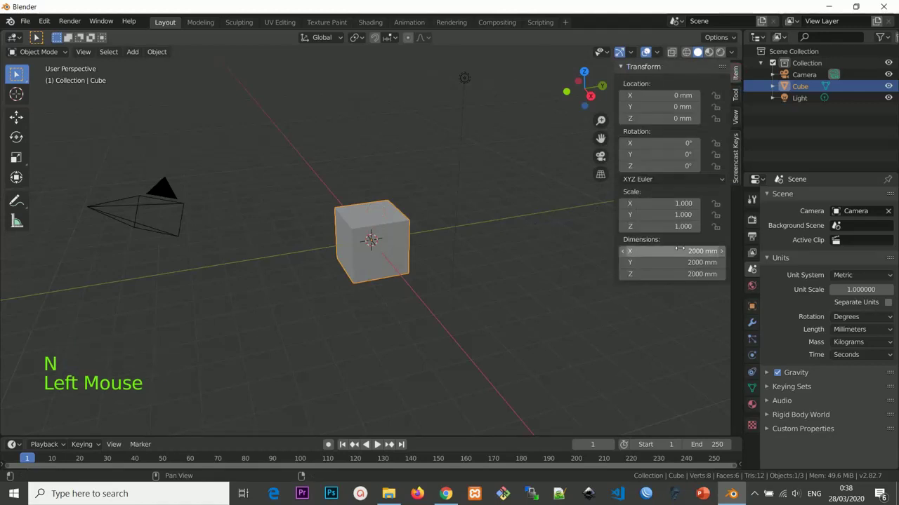
left_click(700, 52)
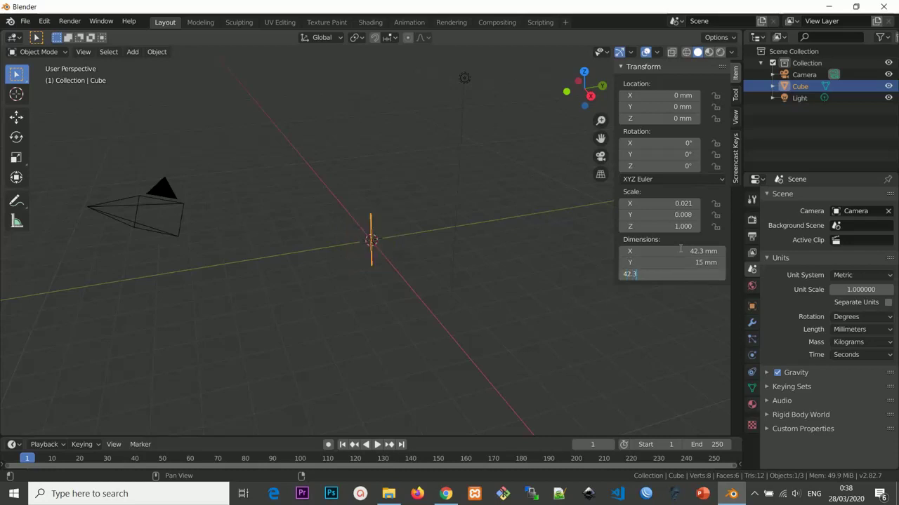
scroll("up", 3)
left_click(394, 263)
scroll("up", 3)
middle_click(394, 225)
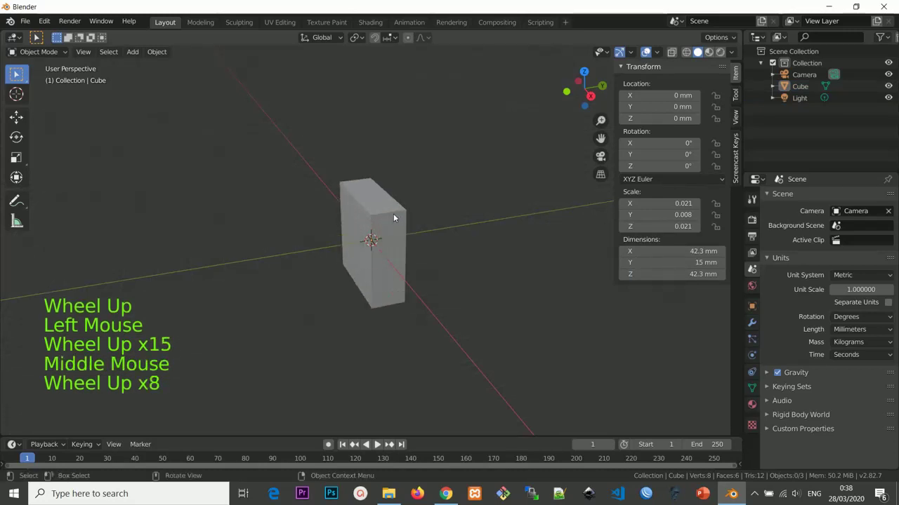
middle_click(395, 222)
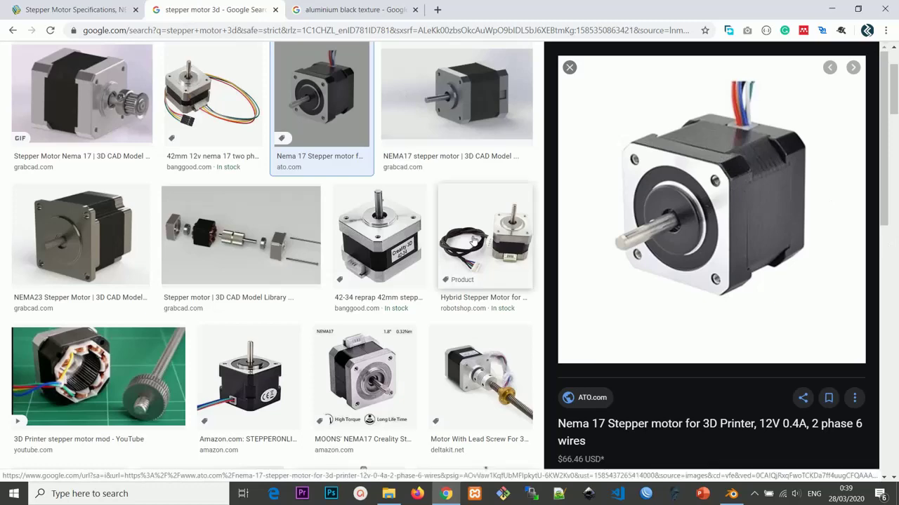
left_click(401, 215)
Edit the block from Front view and bevel its four corner edges into chamfers.
key("Tab")
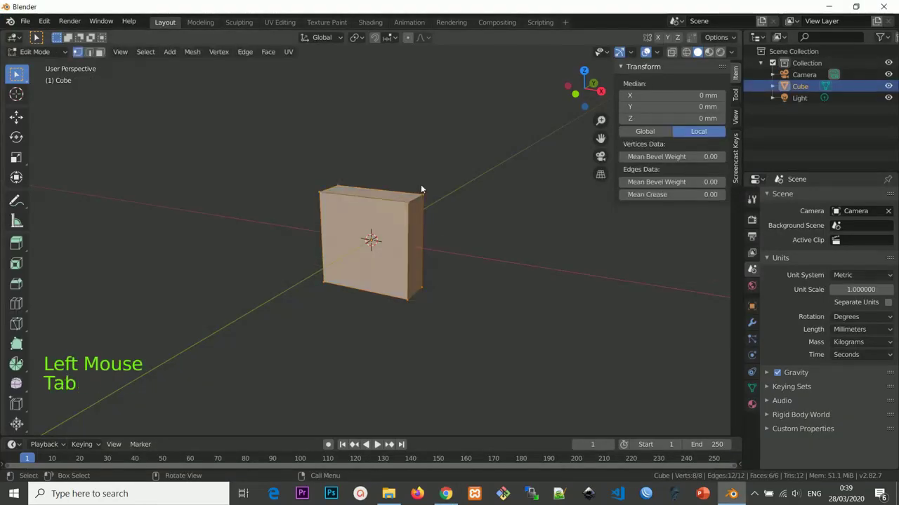
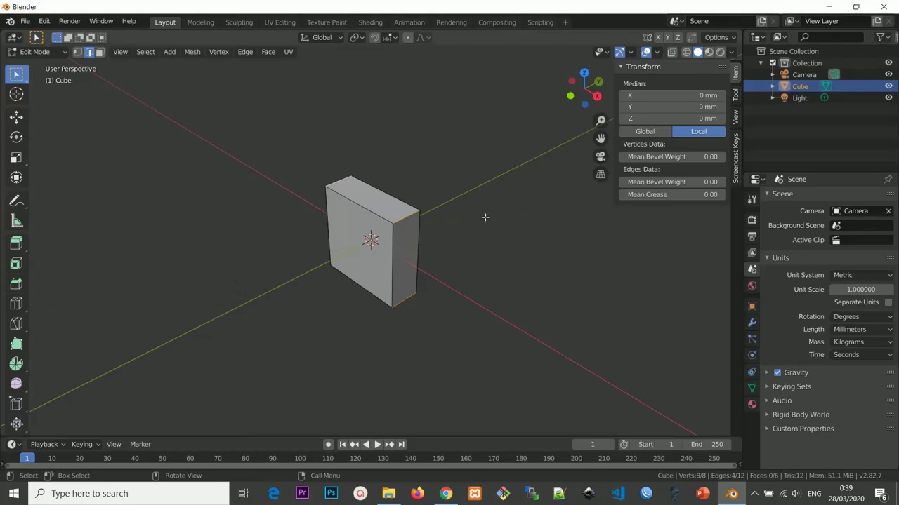
key("KP_1")
scroll("up", 3)
scroll("up", 3)
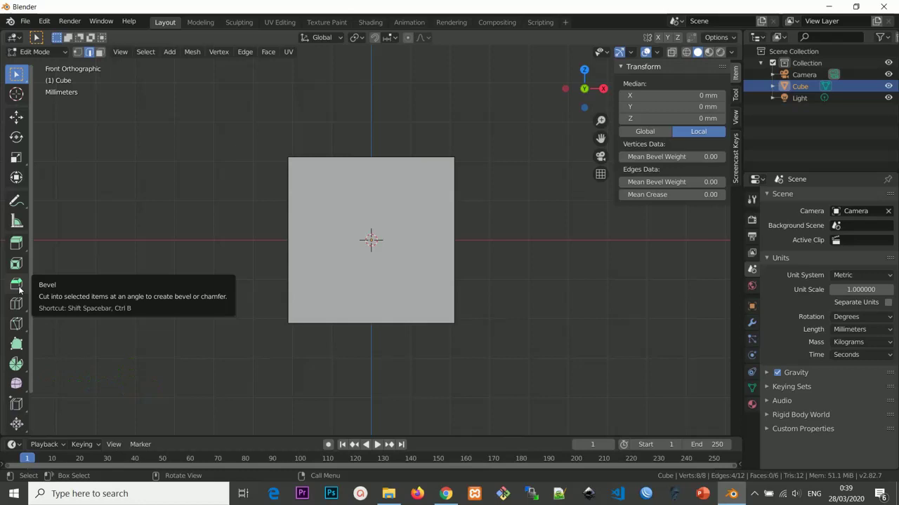
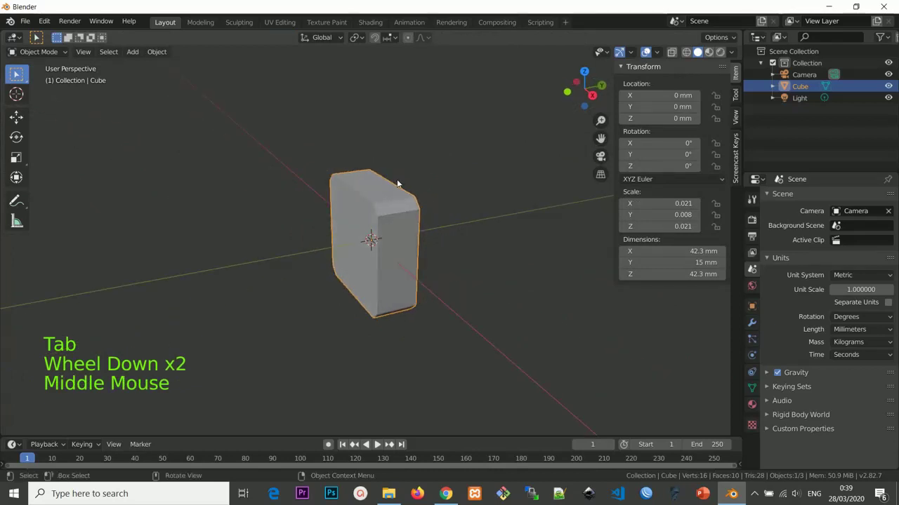
Duplicate the chamfered block and slide the copy about 69 mm along Y.
key("shift+d")
key("g")
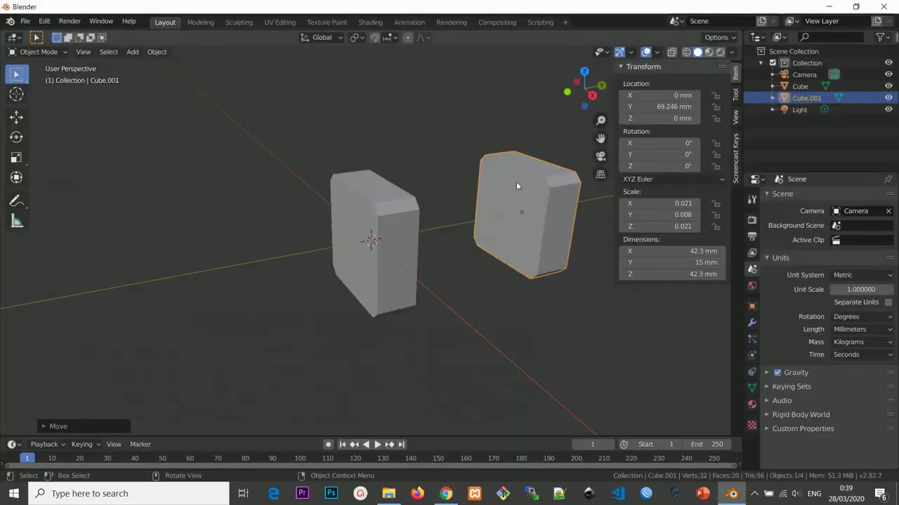
middle_click(523, 189)
scroll("down", 3)
middle_click(483, 191)
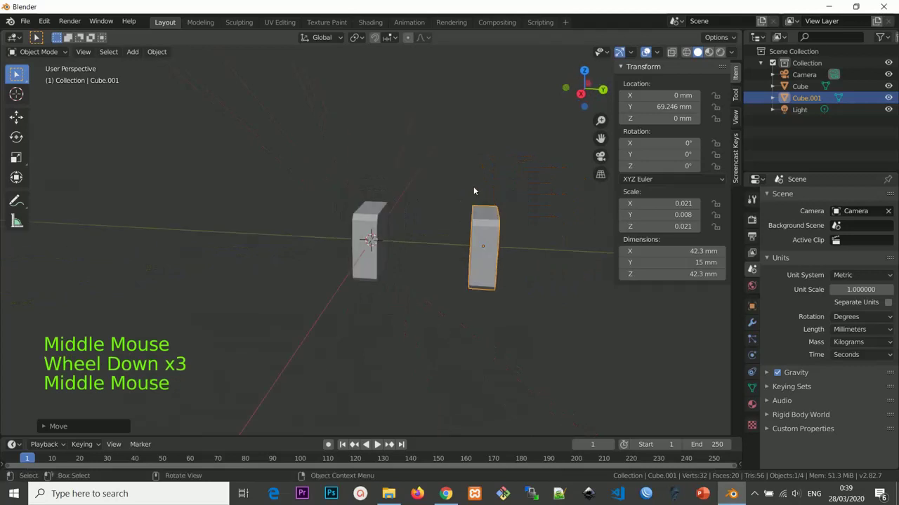
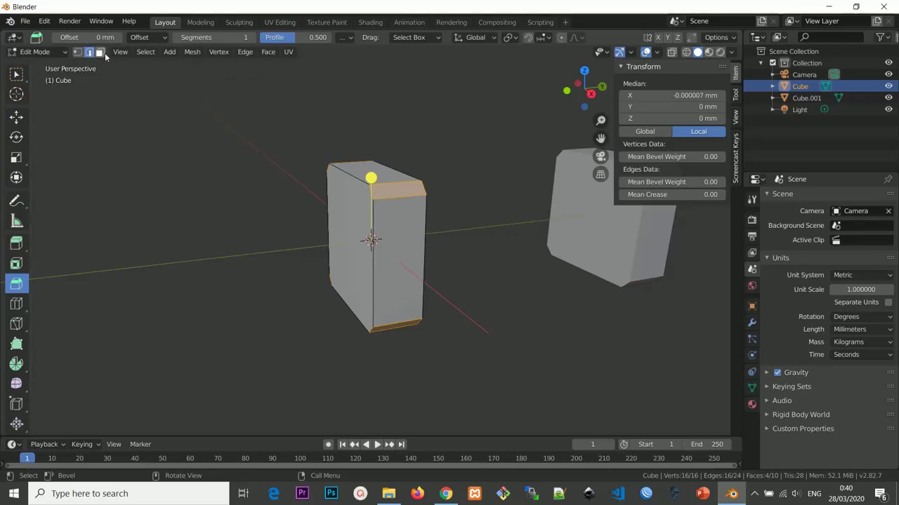
Switch to face select on the first block and select its front square face.
left_click(105, 54)
left_click(99, 51)
middle_click(99, 50)
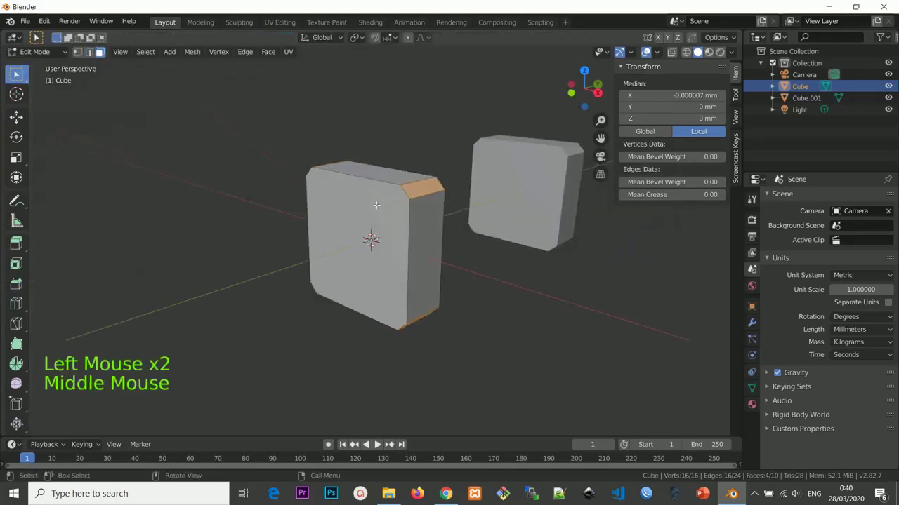
left_click(99, 50)
middle_click(98, 51)
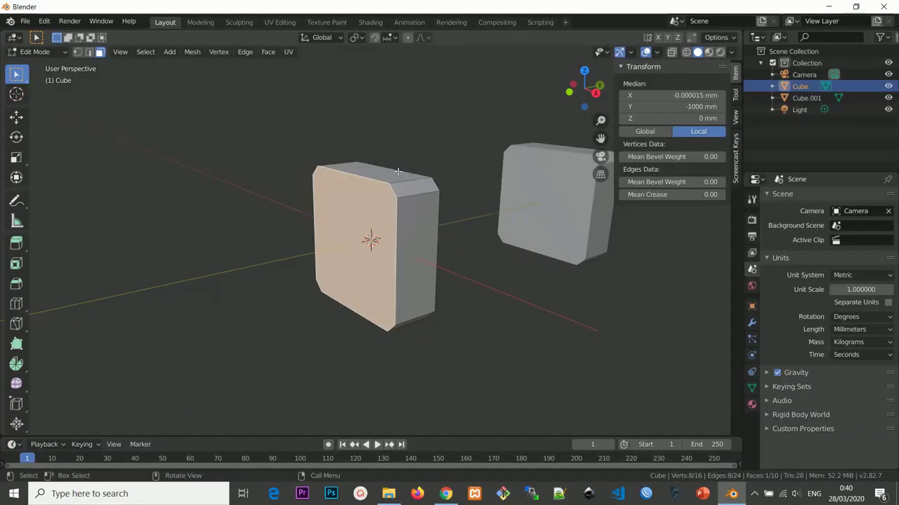
From Right view, extrude the front face into a thin extra section.
key("KP_3")
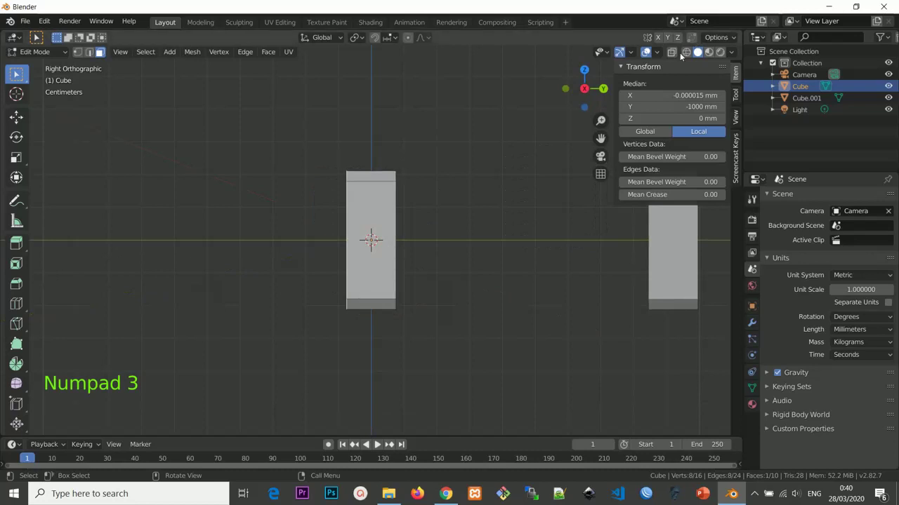
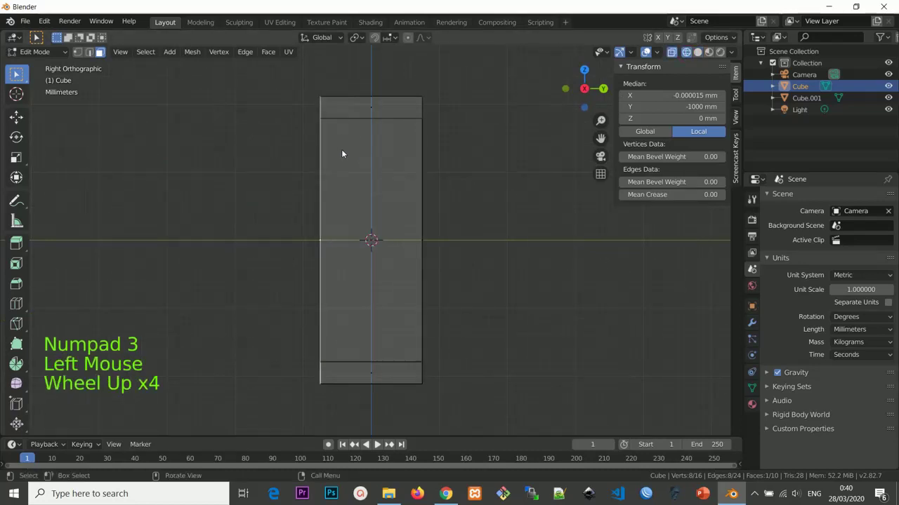
scroll("up", 3)
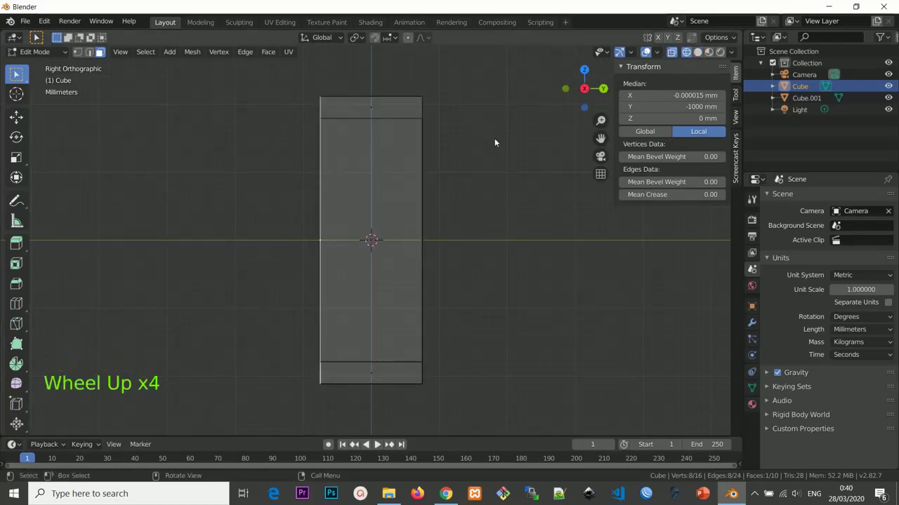
key("e")
middle_click(447, 121)
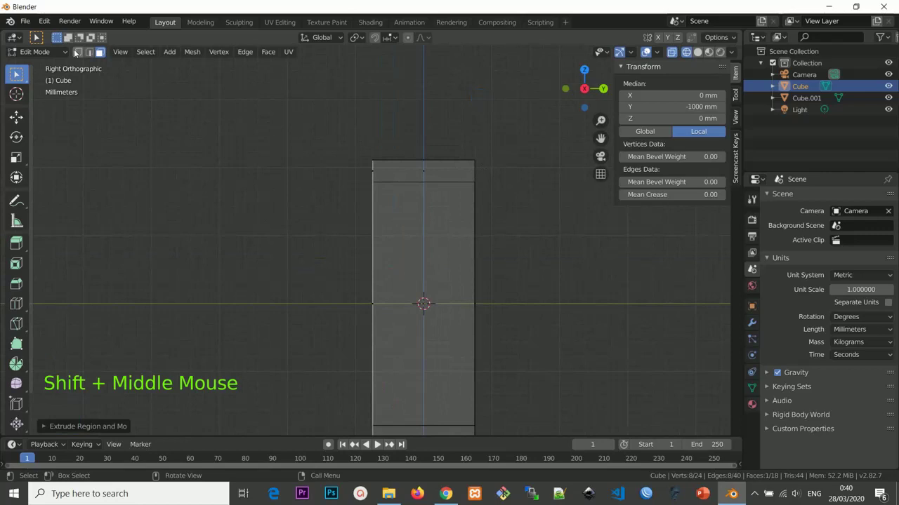
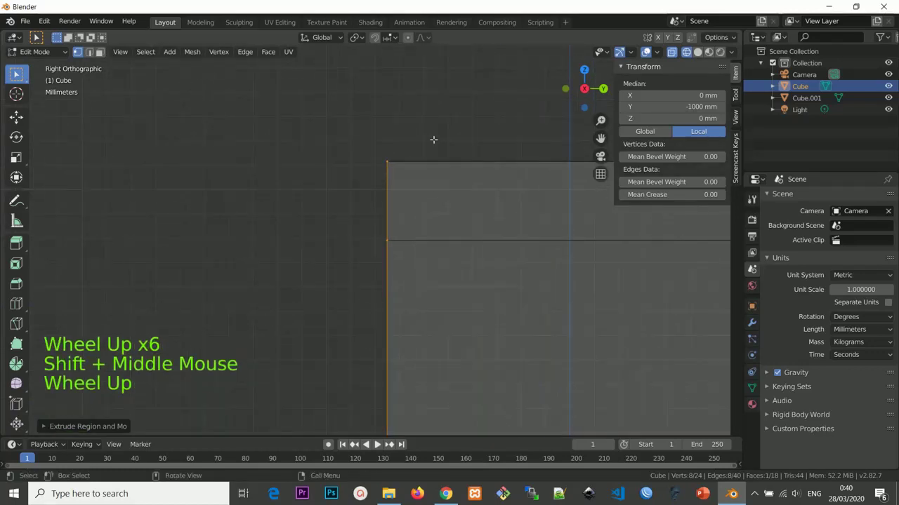
Nudge the extruded face slightly along Y and return to Front view.
key("s")
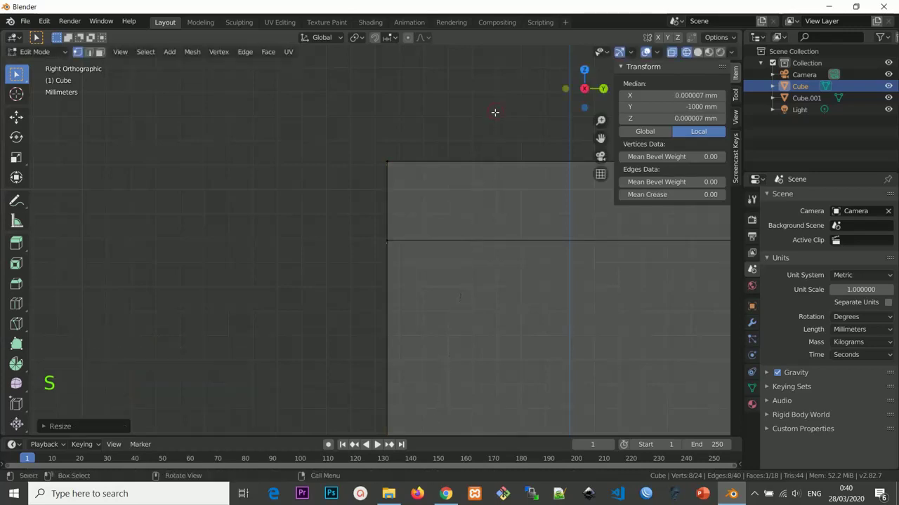
key("g")
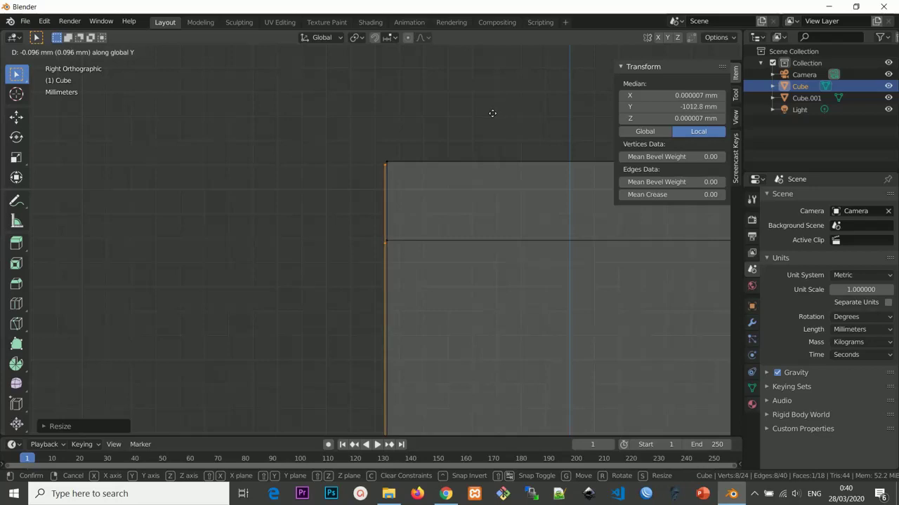
scroll("down", 3)
scroll("down", 3)
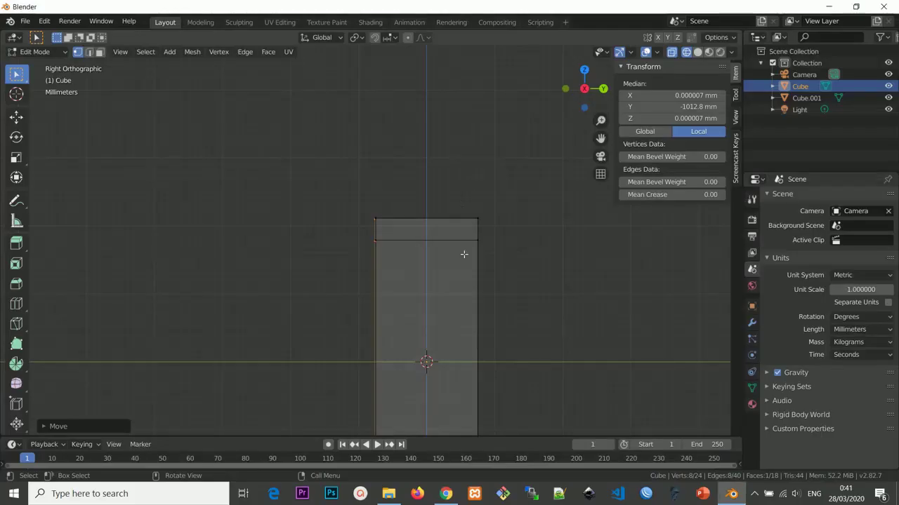
scroll("down", 3)
scroll("down", 3)
key("KP_1")
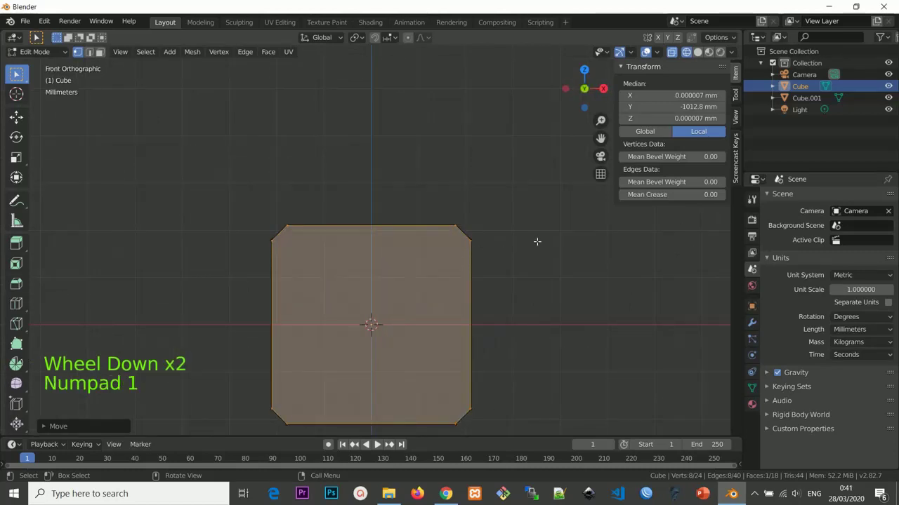
key("e")
key("s")
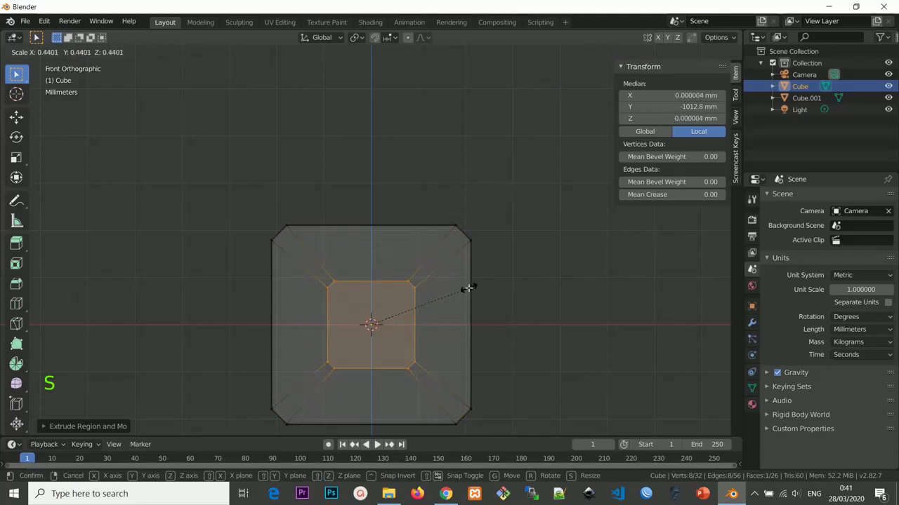
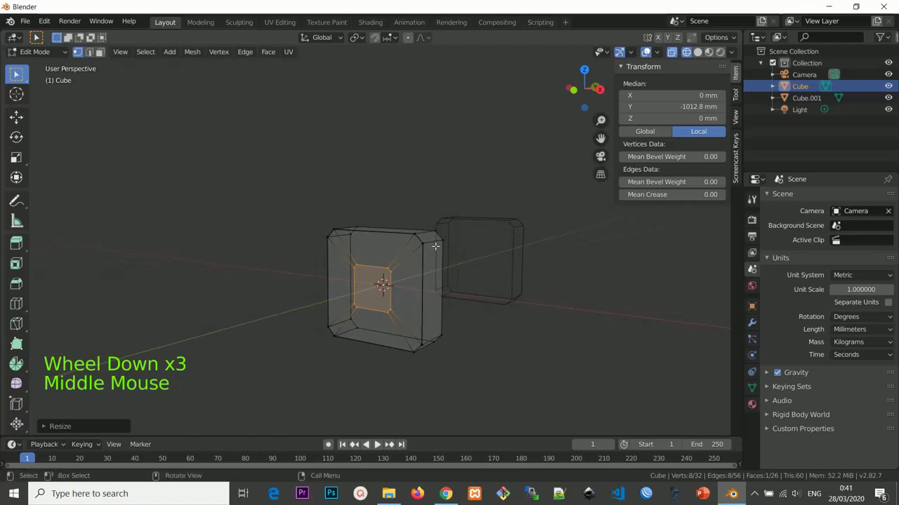
key("Tab")
left_click(17, 72)
middle_click(17, 73)
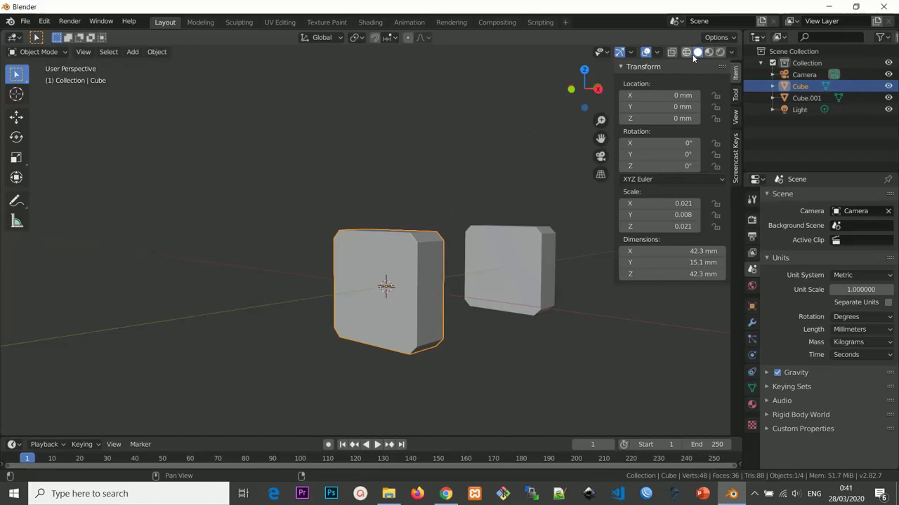
middle_click(16, 72)
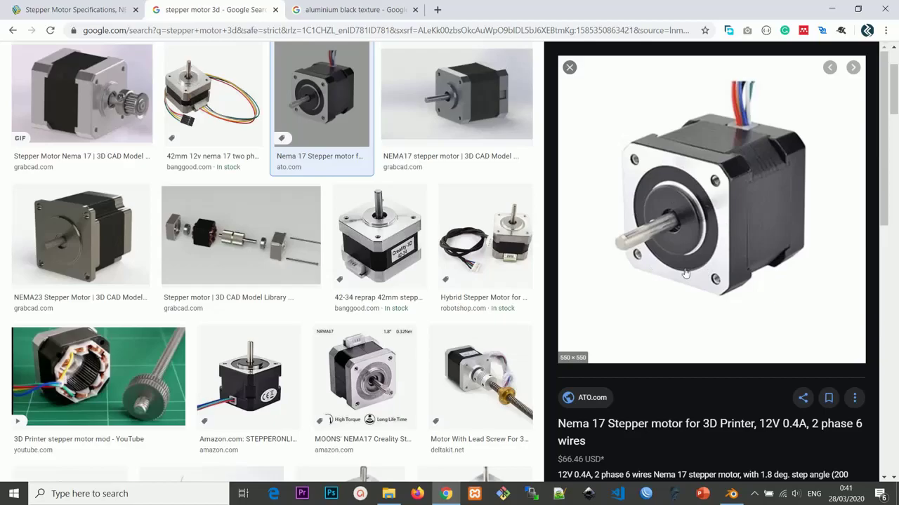
left_click(271, 242)
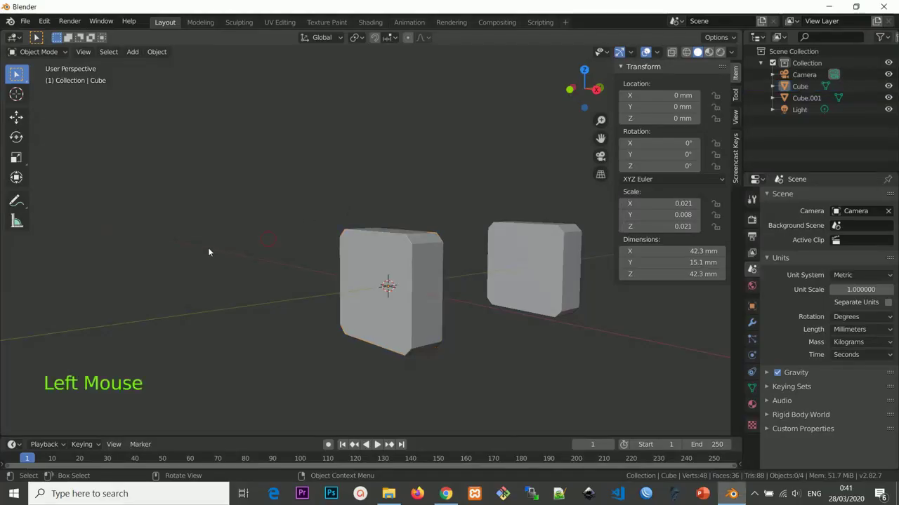
Add a 30 mm cylinder and rotate it 90° about X onto its side.
key("shift+a")
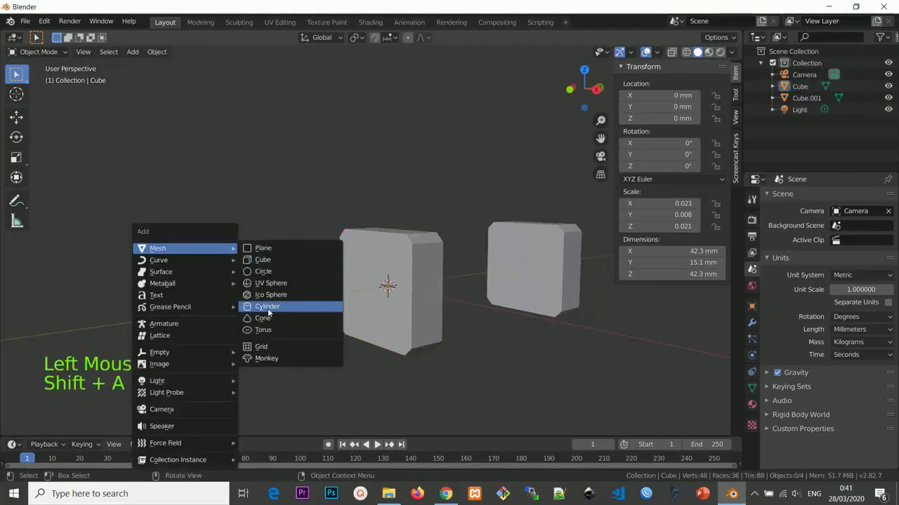
scroll("down", 3)
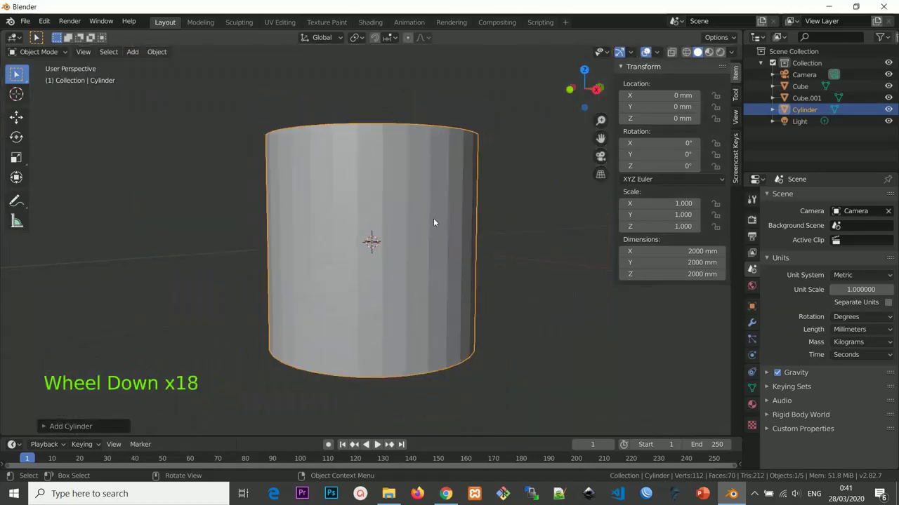
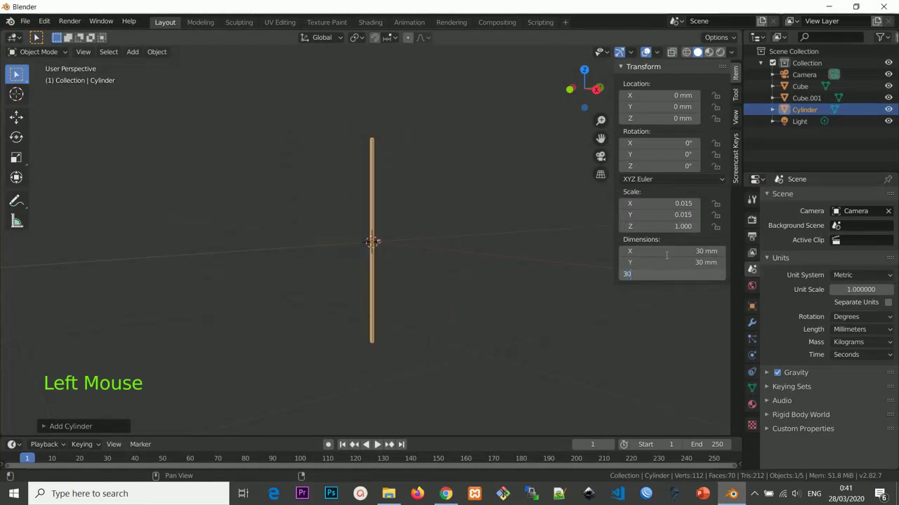
scroll("up", 3)
key("r")
scroll("up", 3)
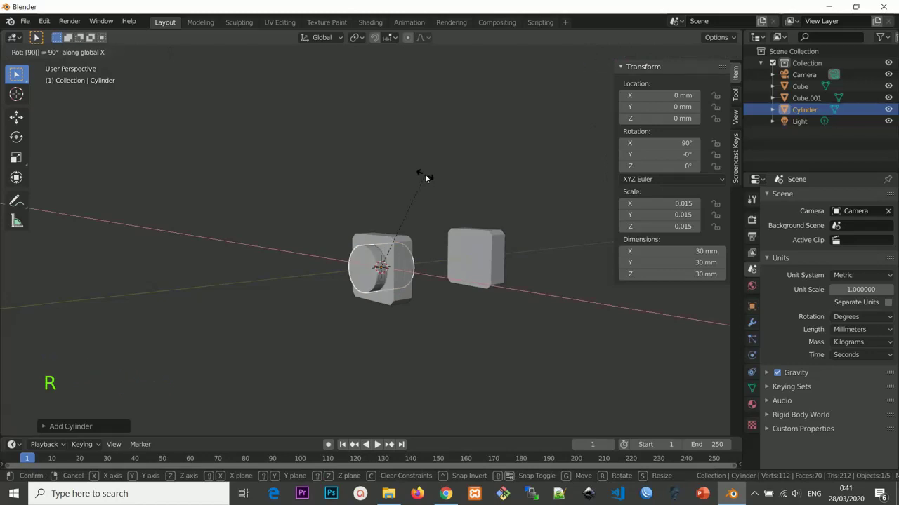
key("KP_1")
scroll("up", 3)
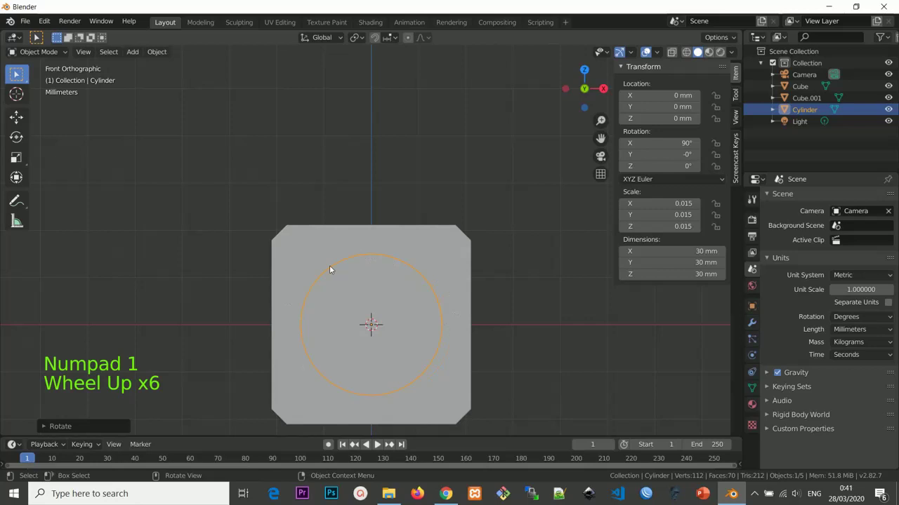
scroll("up", 3)
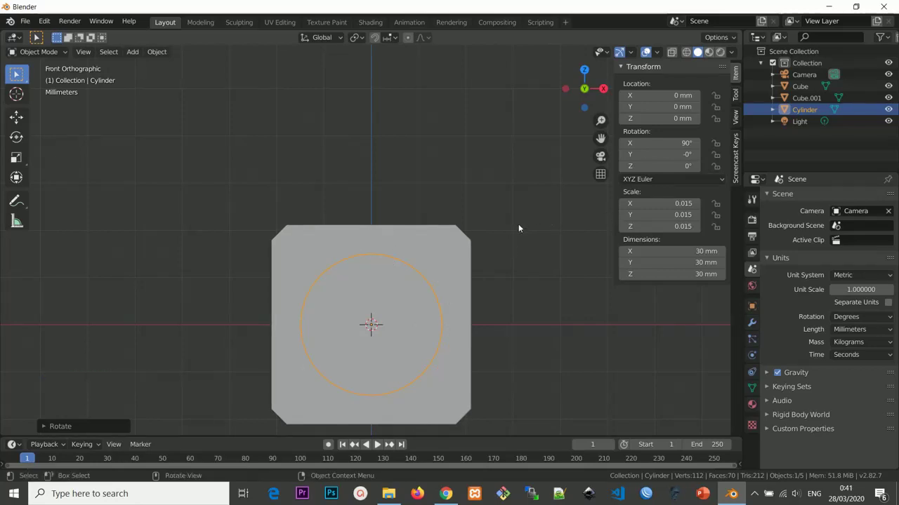
Slide the cylinder about 20 mm along Y partway through the end cap, then select the cap.
key("KP_3")
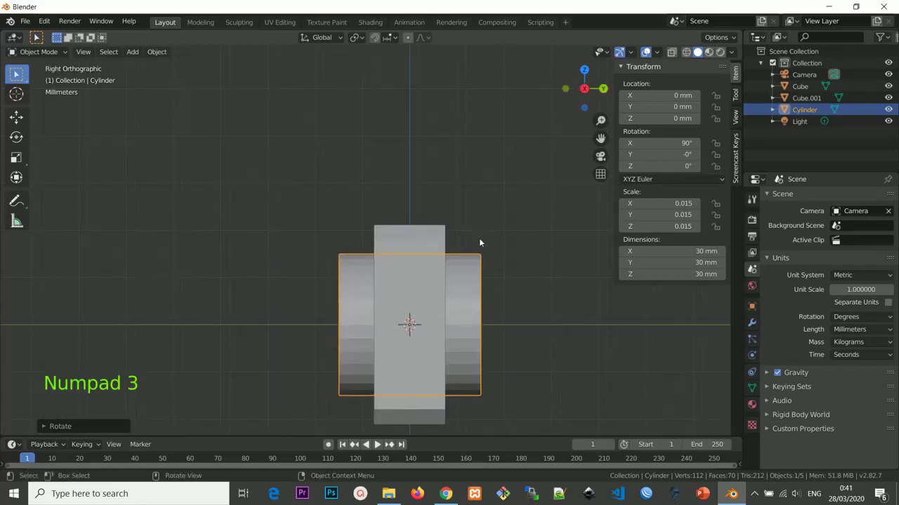
key("g")
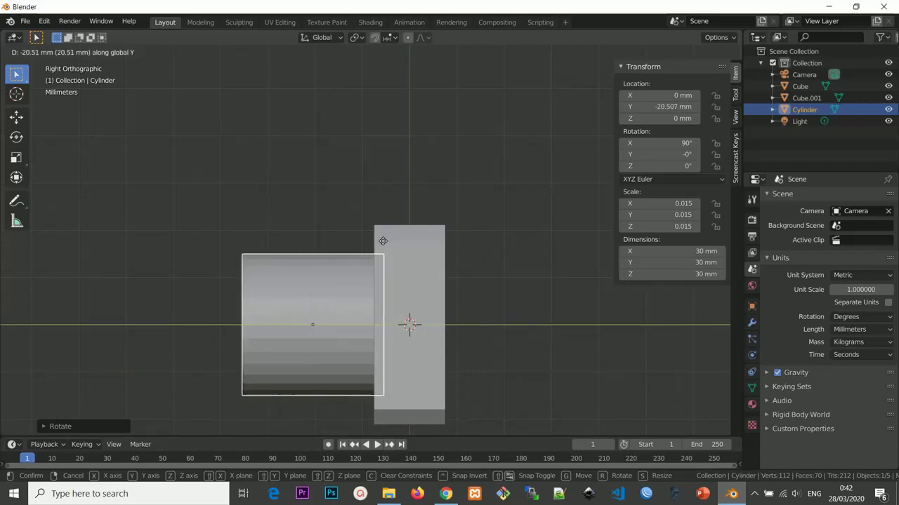
scroll("down", 3)
middle_click(438, 182)
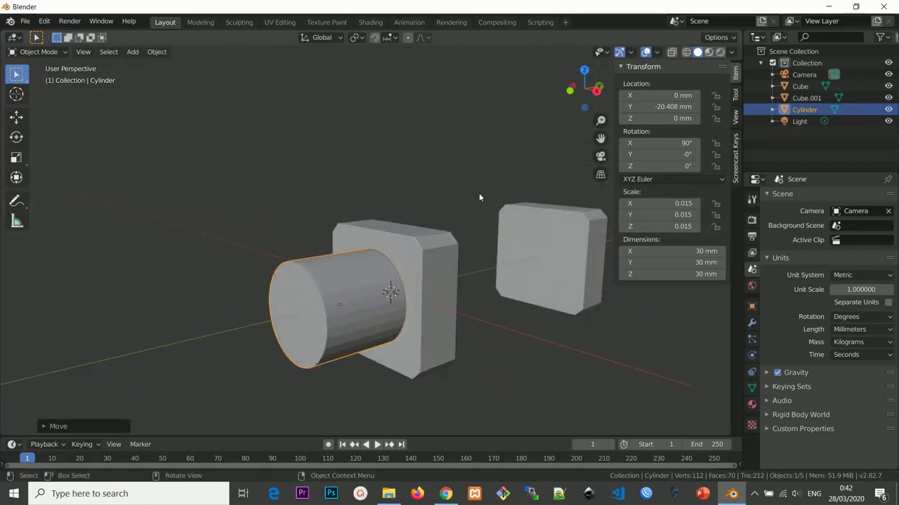
left_click(432, 239)
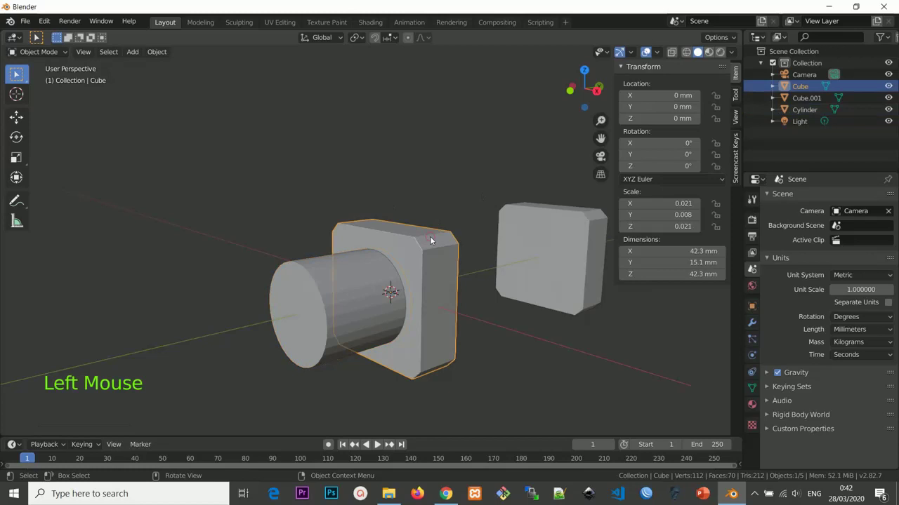
middle_click(323, 294)
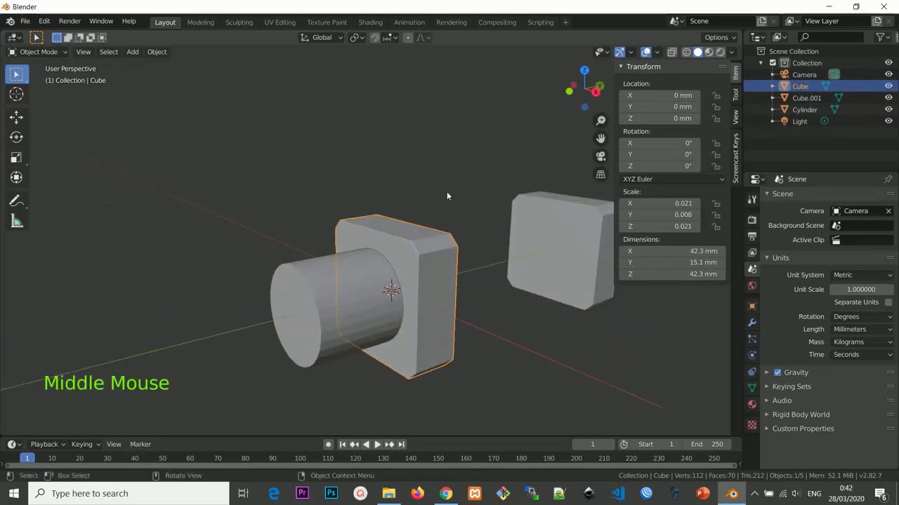
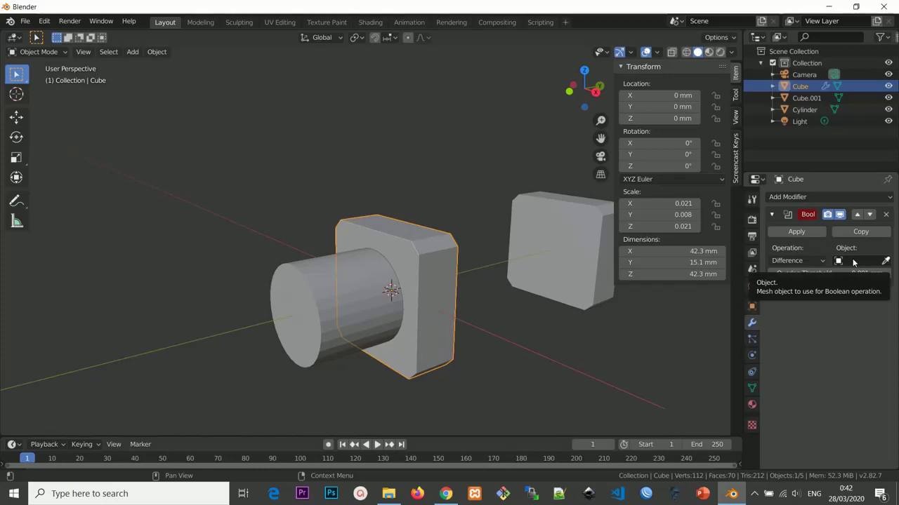
Give the end cap a Boolean Difference modifier using the Cylinder as cutter.
left_click(855, 262)
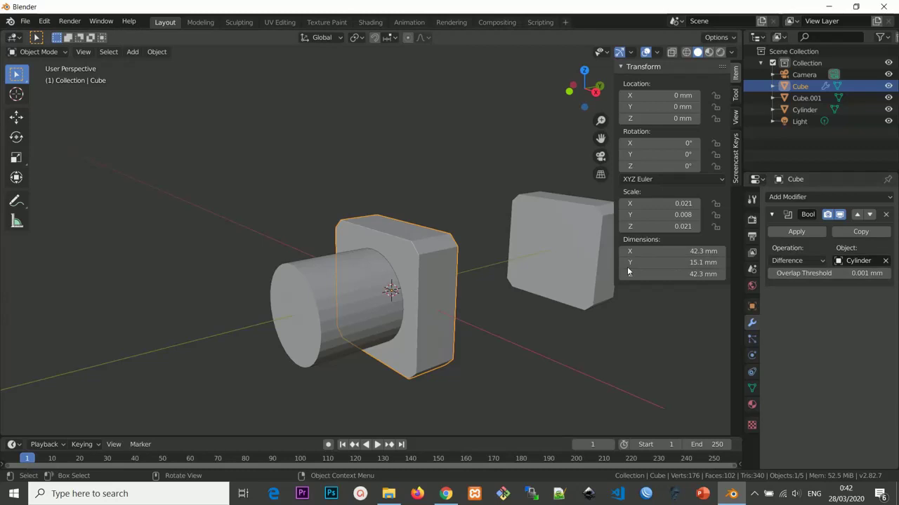
middle_click(398, 280)
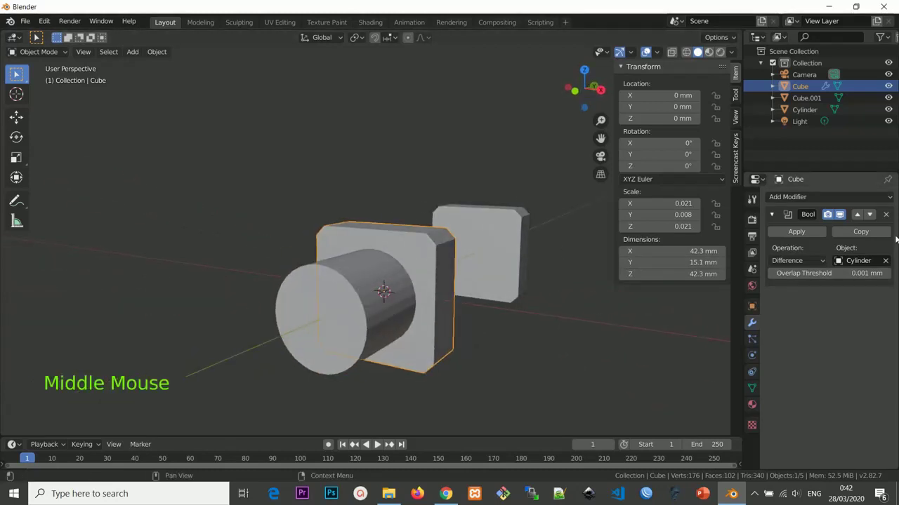
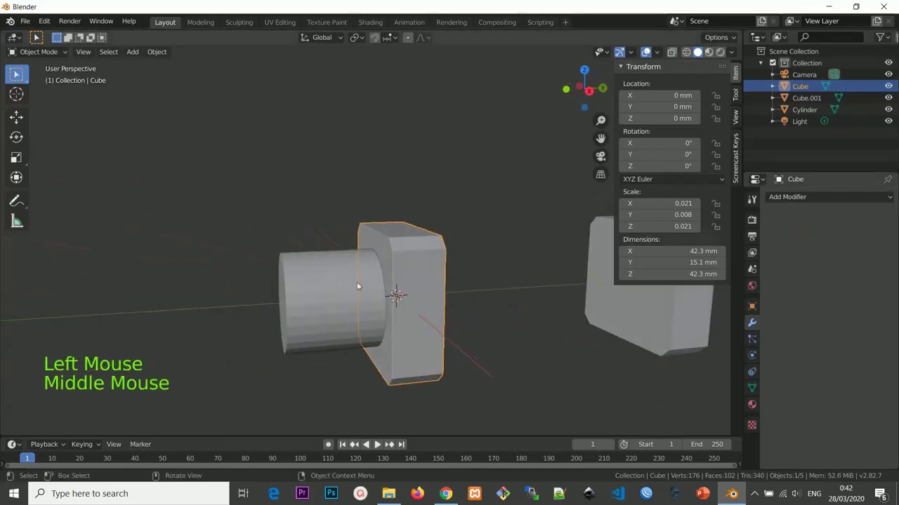
Move the cylinder out to about 54 mm along Y, revealing the circular recess in the cap.
left_click(342, 286)
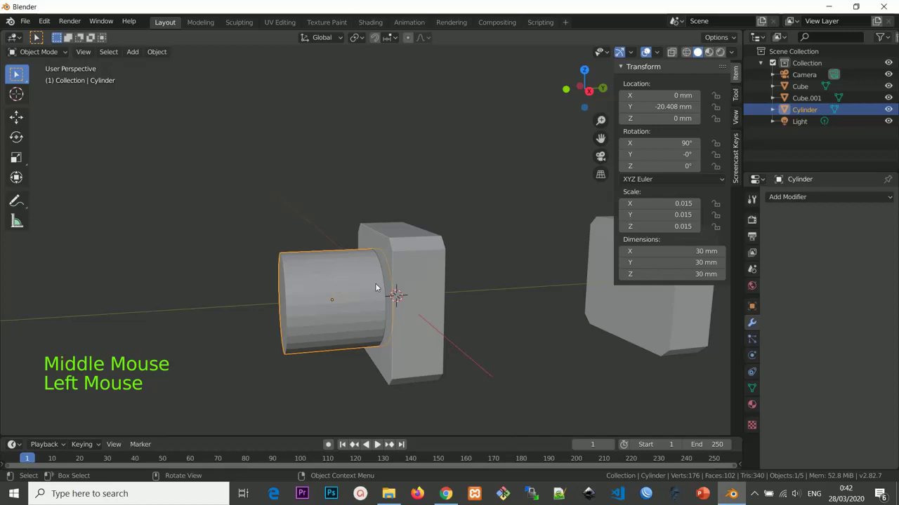
key("g")
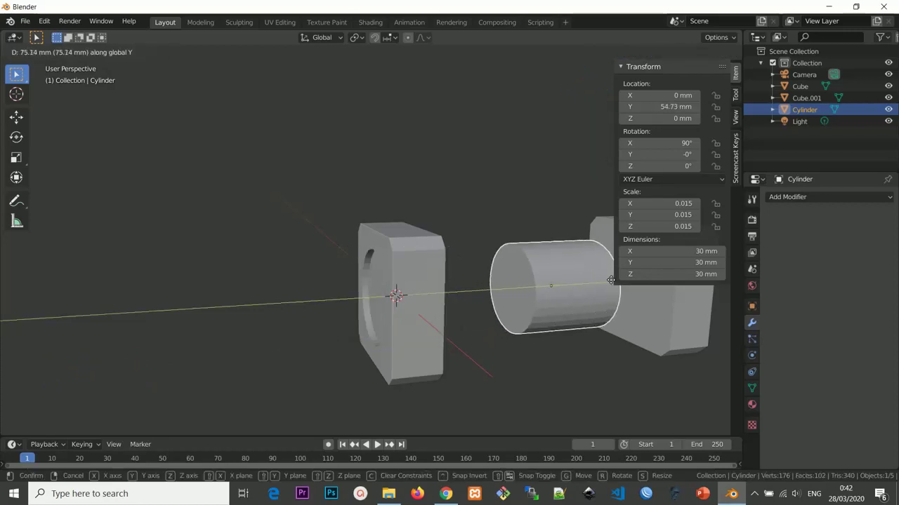
middle_click(523, 286)
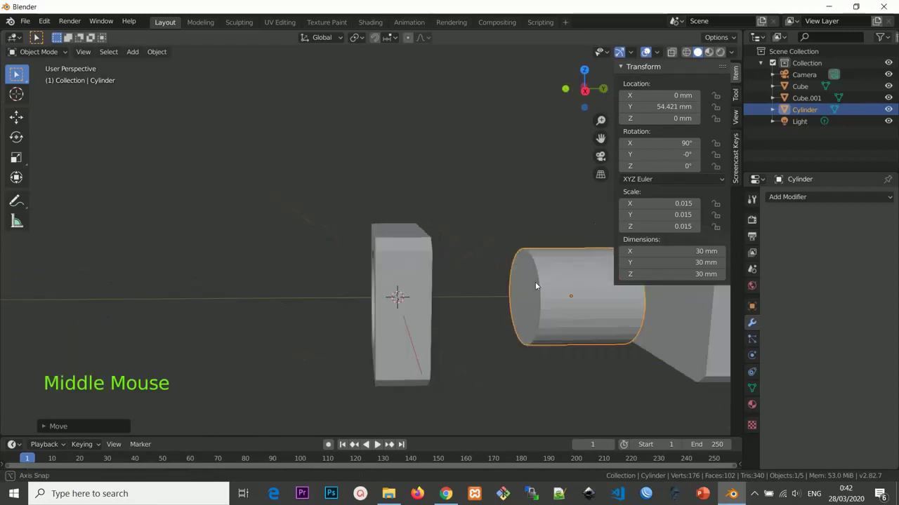
middle_click(382, 273)
scroll("up", 3)
left_click(364, 252)
scroll("down", 3)
middle_click(416, 284)
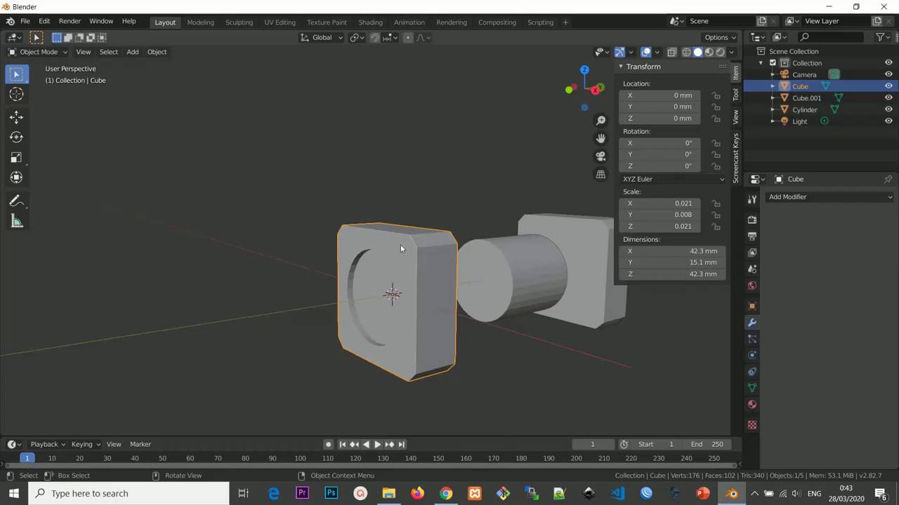
Edit the end cap mesh, clear the selection and box-select the recess rim vertices.
key("Tab")
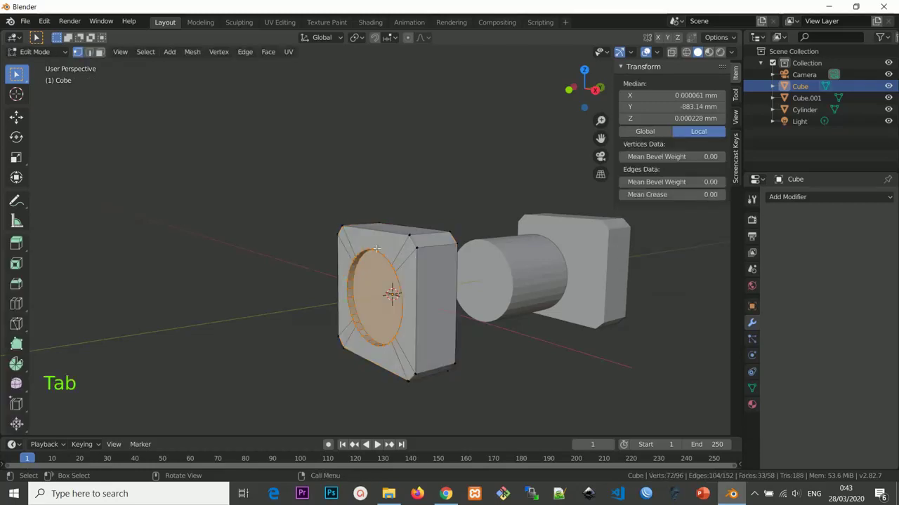
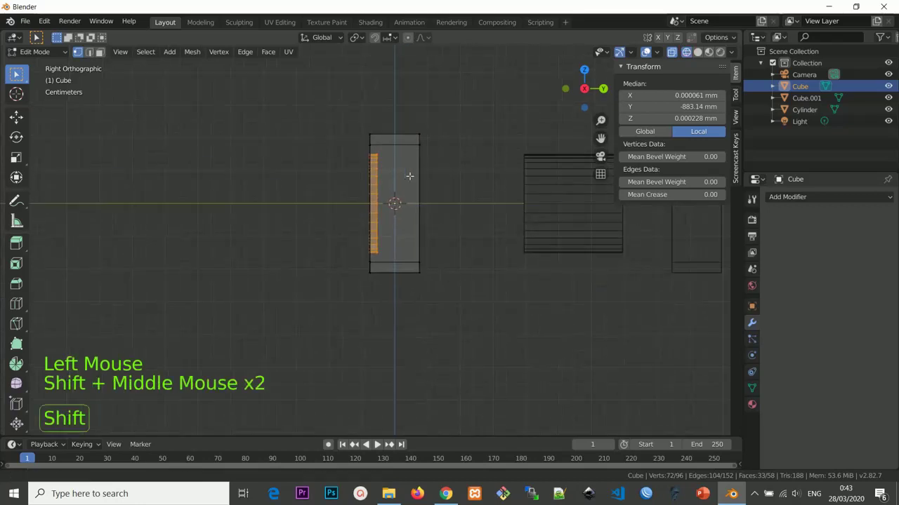
scroll("up", 3)
key("a")
key("a")
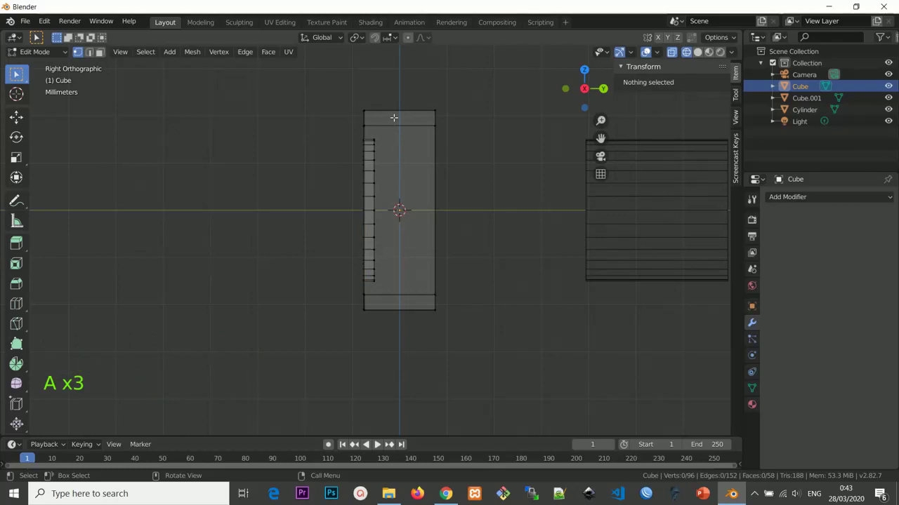
key("b")
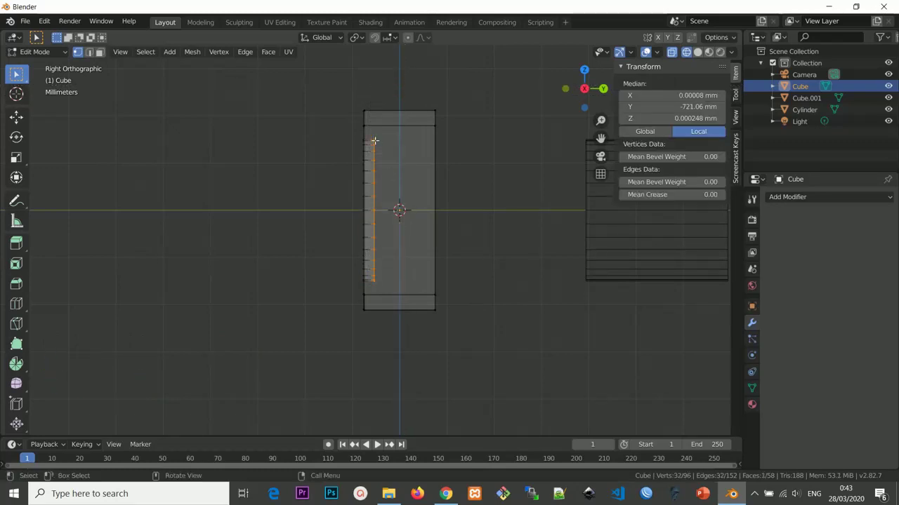
scroll("up", 3)
scroll("down", 3)
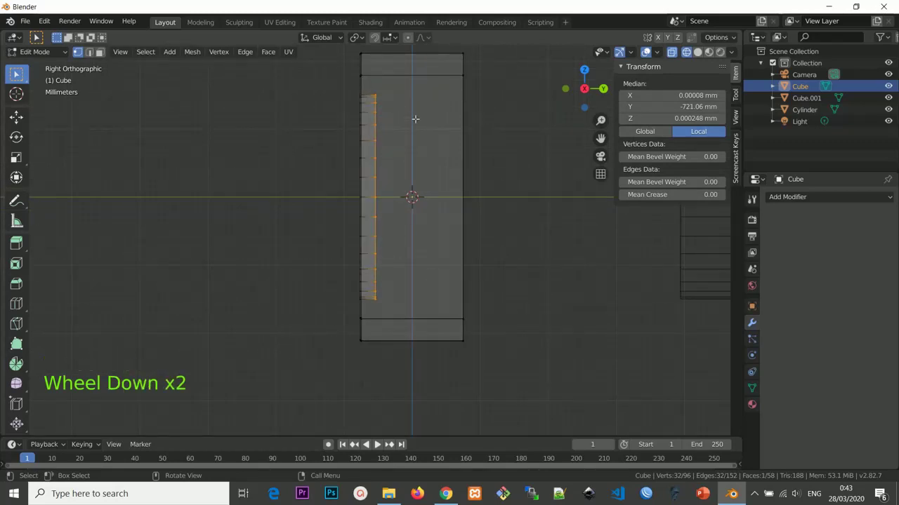
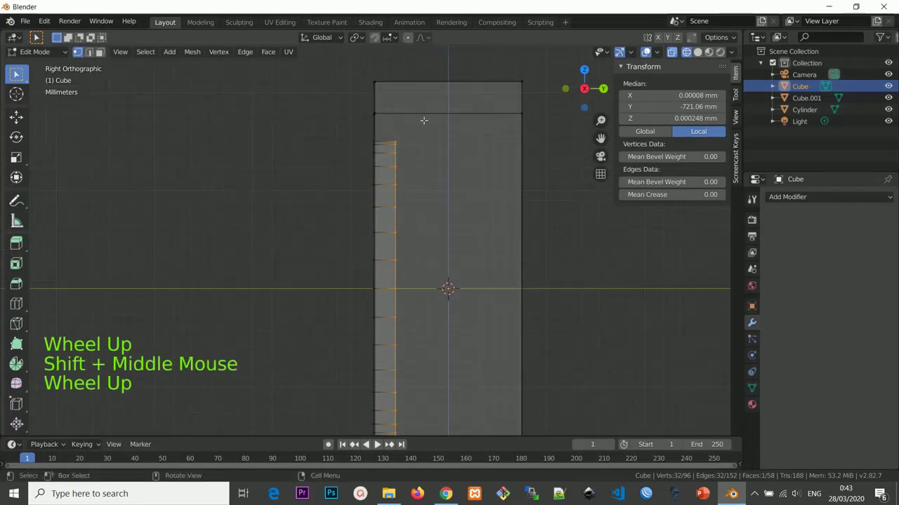
Nudge the recess rim about 1 mm along Y, then extrude the ring and scale it inward.
key("s")
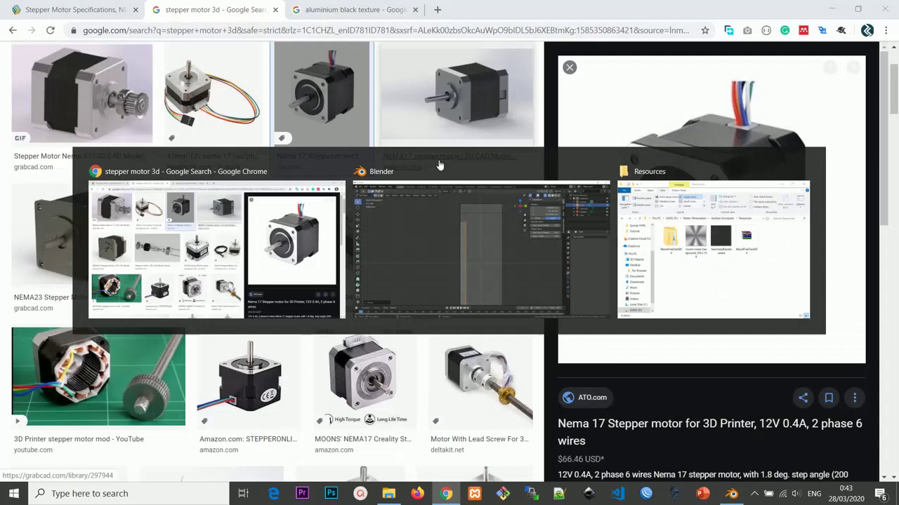
key("g")
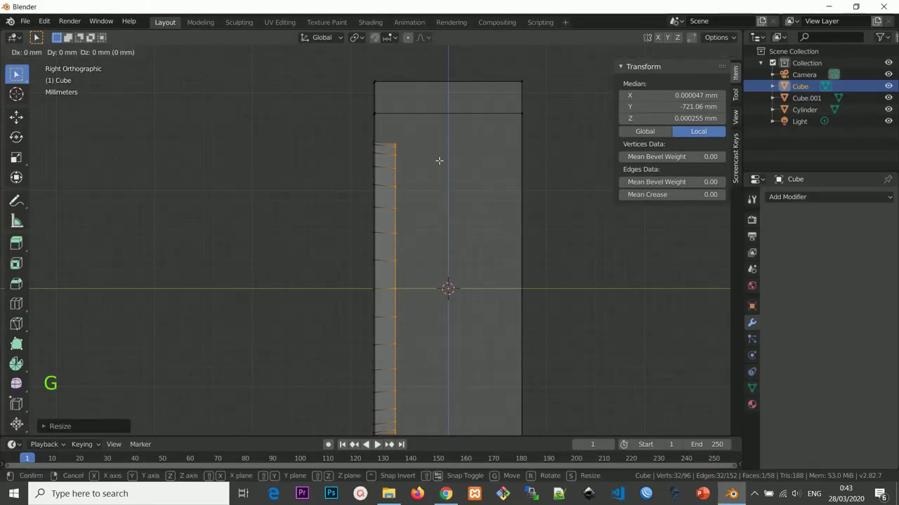
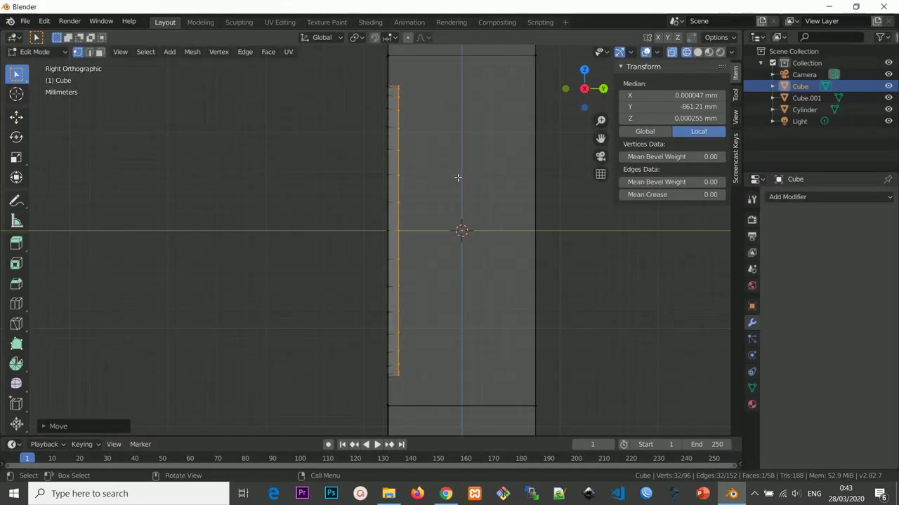
key("e")
key("s")
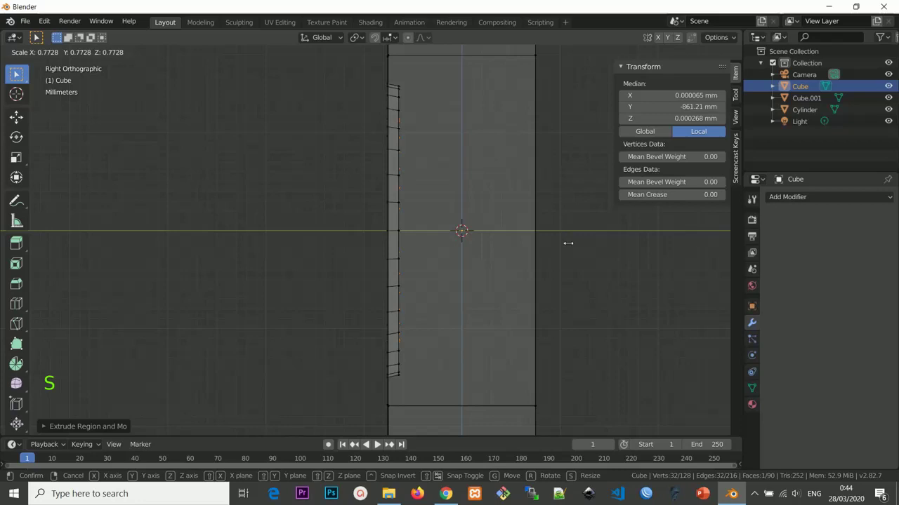
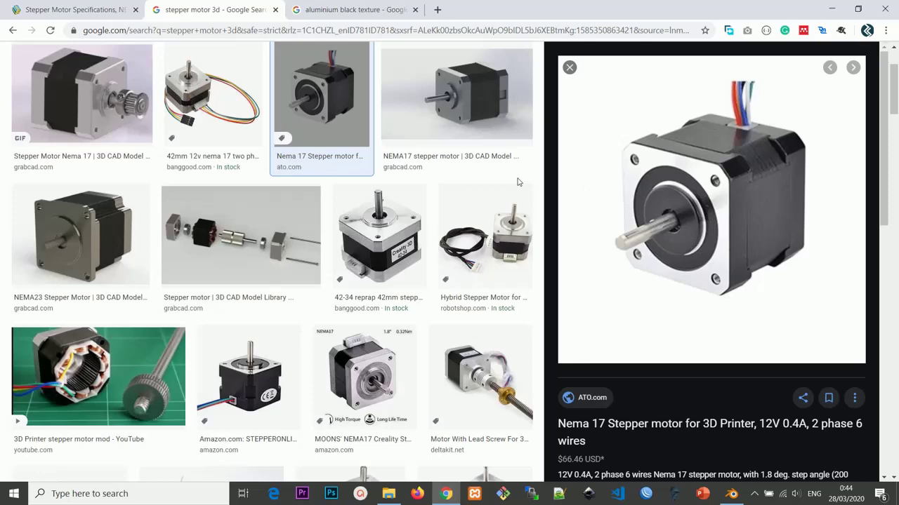
View the cap from the side and zoom in to compare it with the NEMA 17 photo.
key("KP_3")
scroll("up", 3)
scroll("up", 3)
scroll("up", 3)
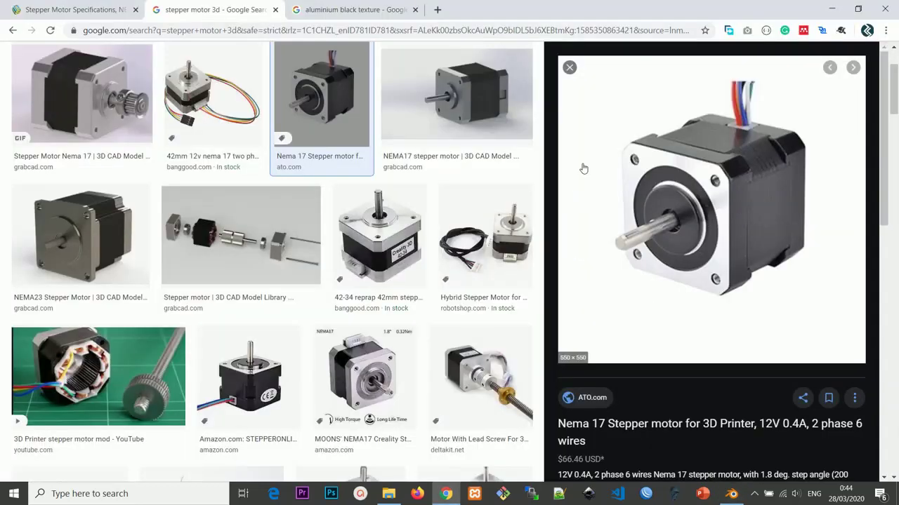
Extrude the recess ring, shift it slightly along Y, then extrude and shrink another ring.
key("e")
key("g")
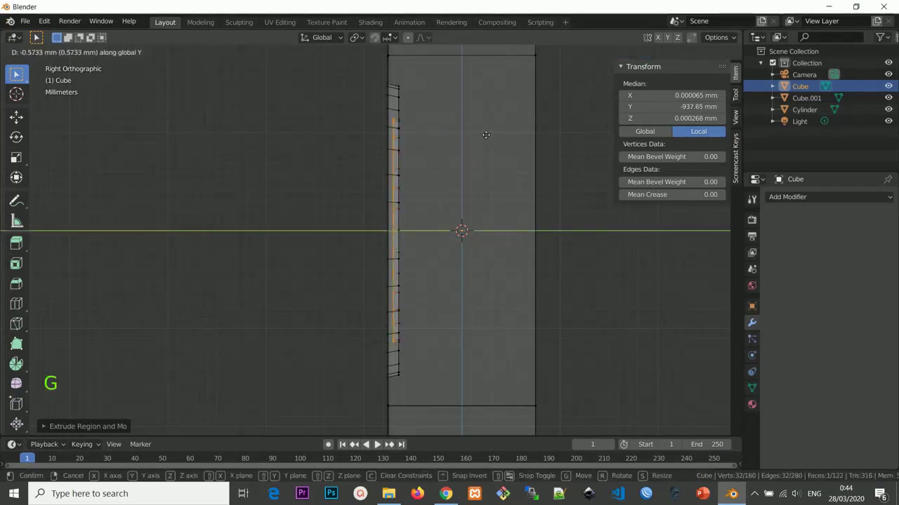
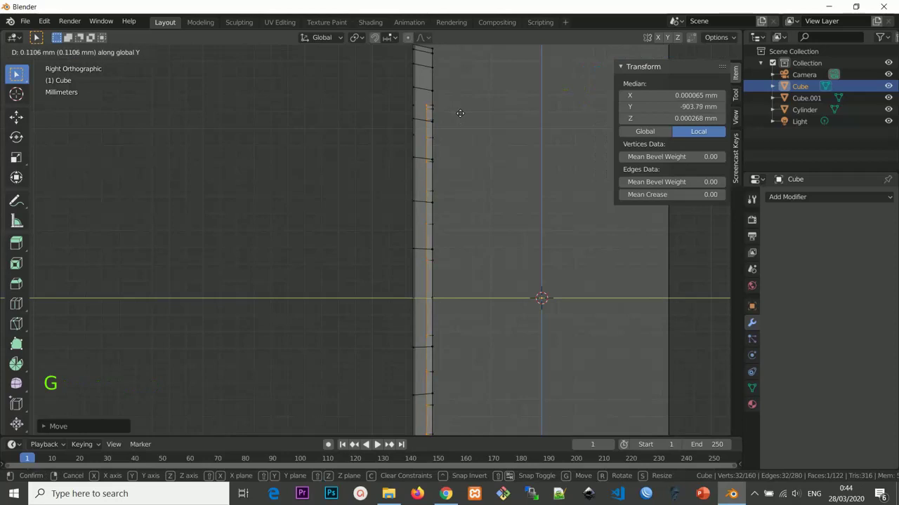
key("s")
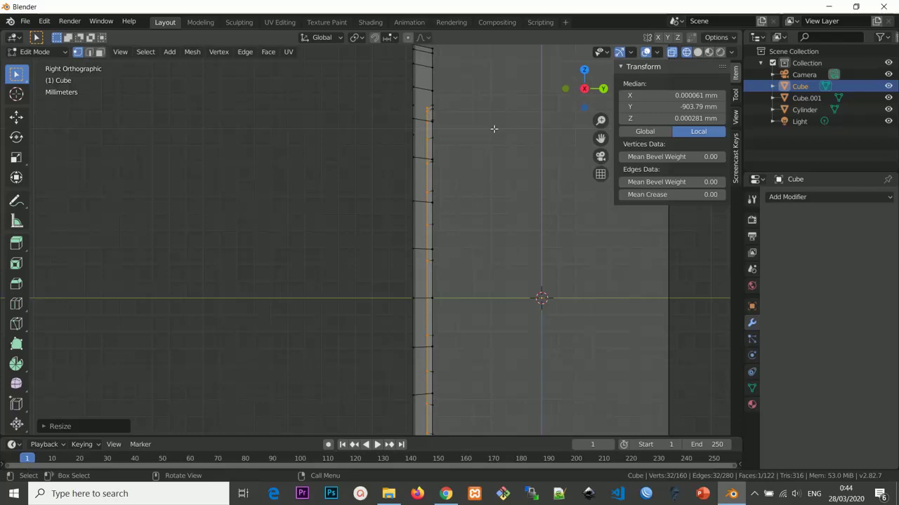
key("e")
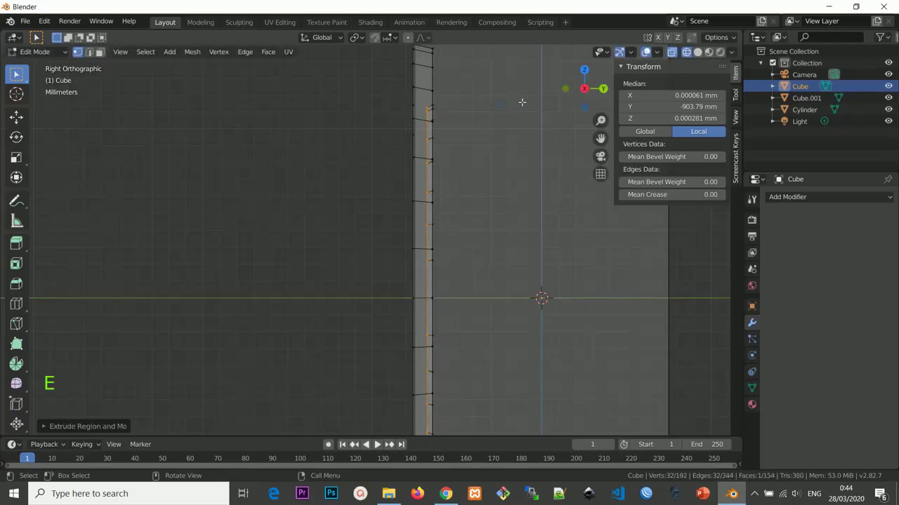
key("s")
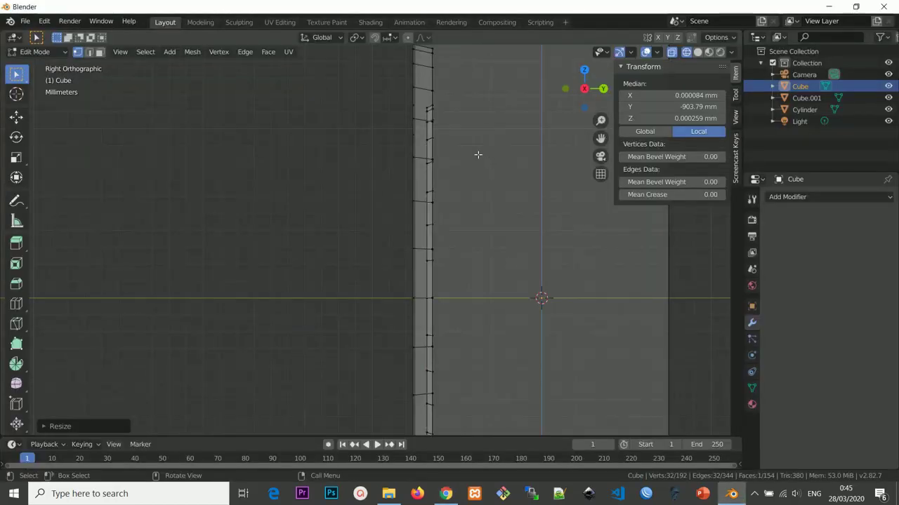
Extrude one more ring, push it about 1.2 mm along Y and scale it slightly inward.
key("e")
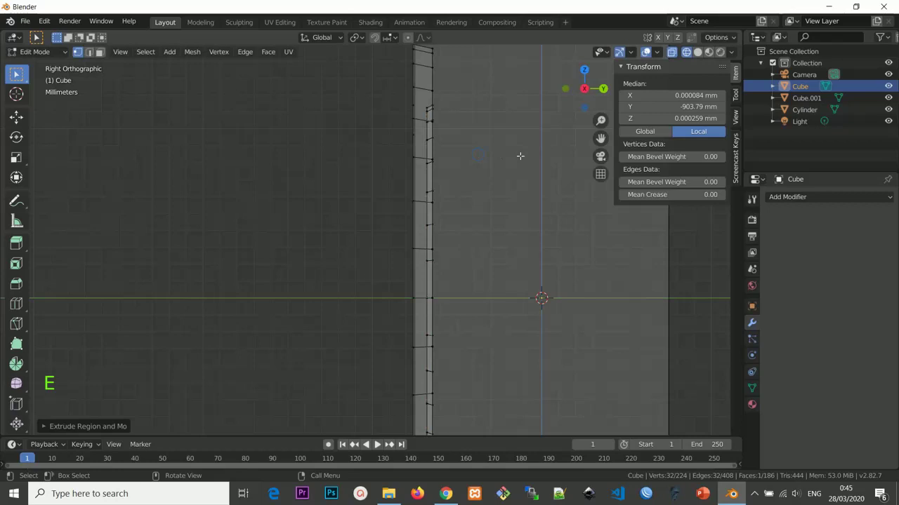
key("g")
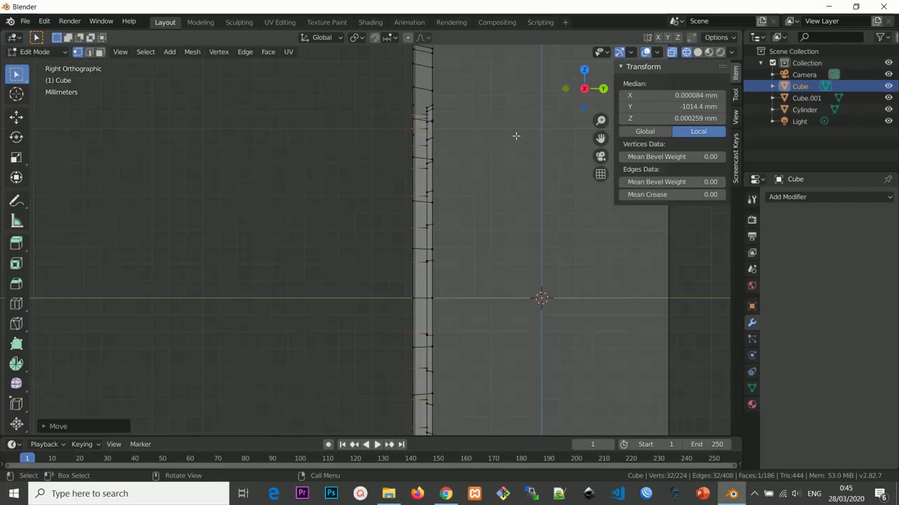
key("s")
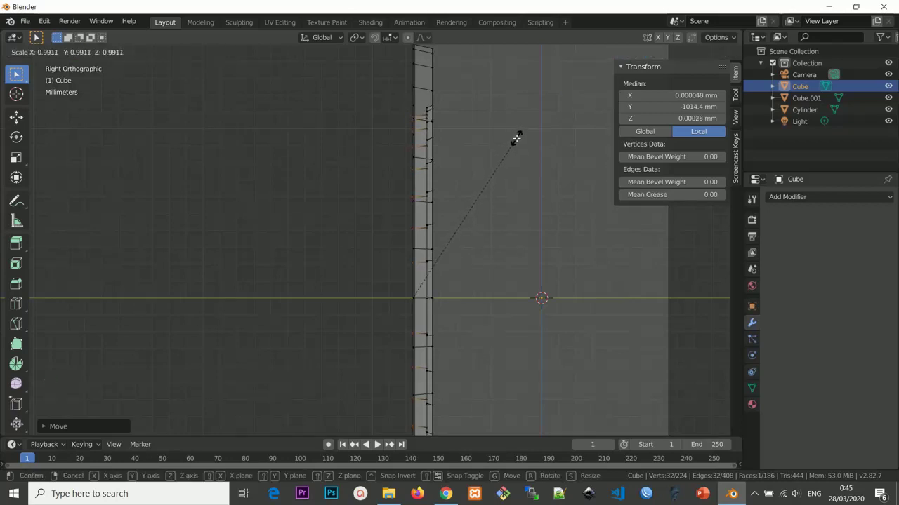
scroll("down", 3)
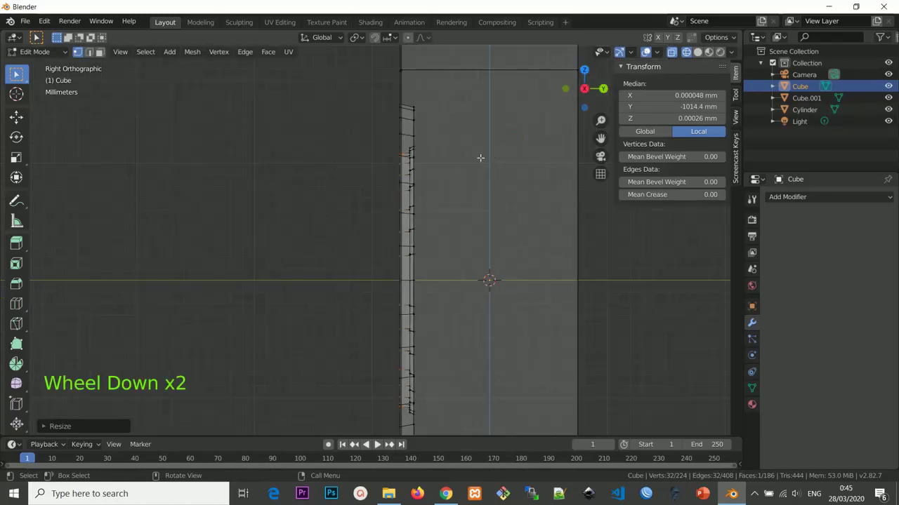
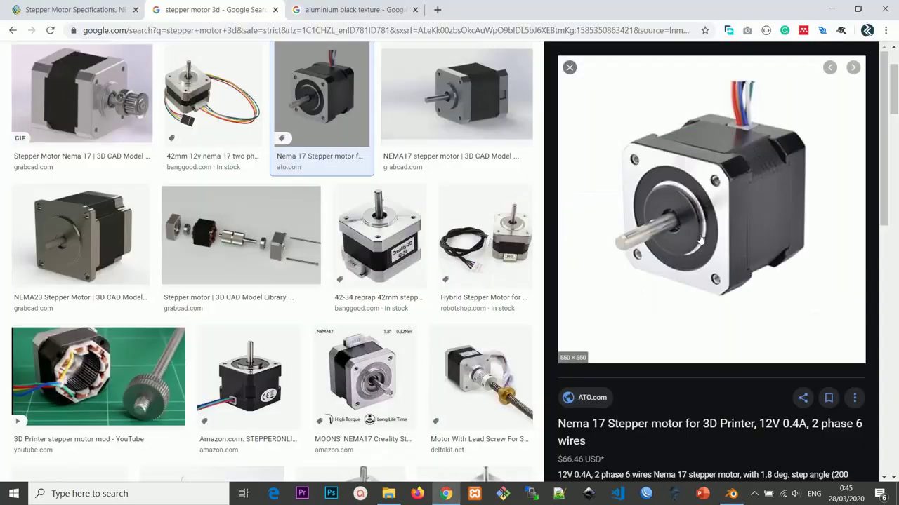
Extrude and shrink the face's centre circle into a small shaft hole, then return to Object Mode.
key("KP_1")
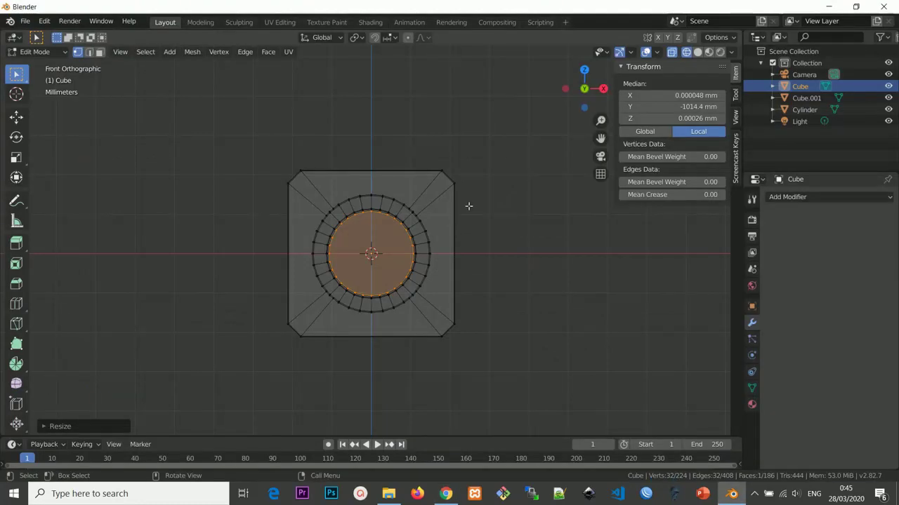
key("e")
key("s")
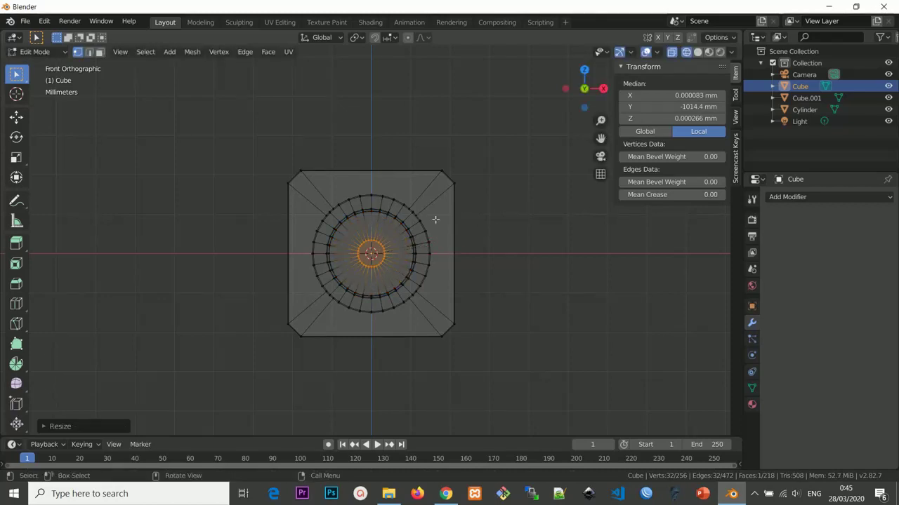
left_click(64, 54)
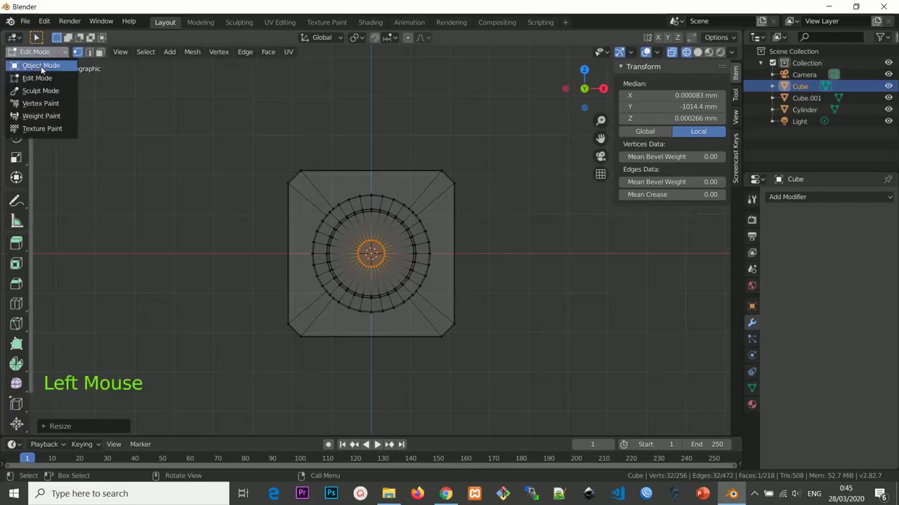
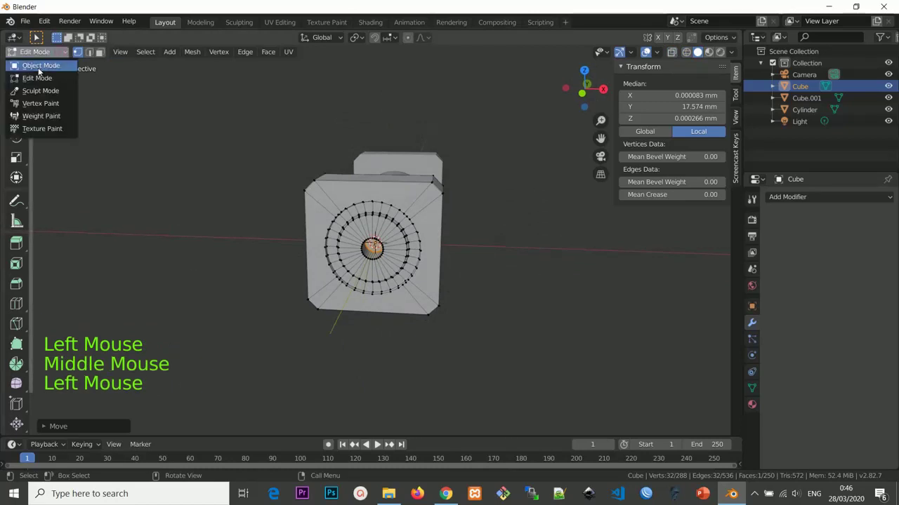
middle_click(462, 168)
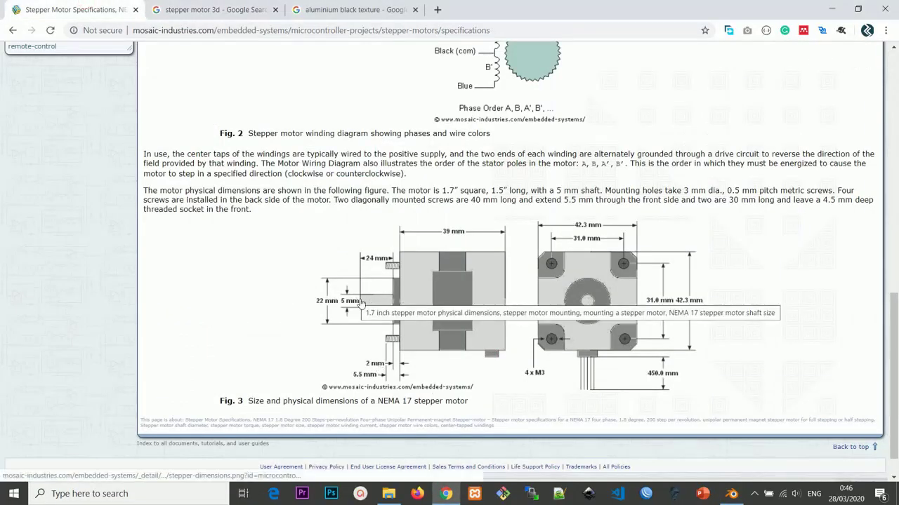
Orbit the view around the finished end cap.
middle_click(377, 237)
Add Cylinder.001, rotate it 90° along the motor axis and stretch it into a 5 × 47.2 mm shaft.
key("shift+a")
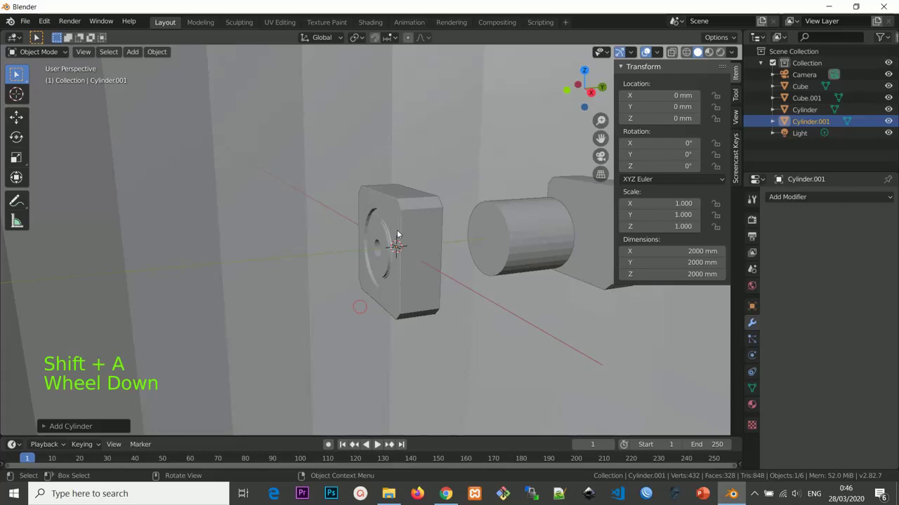
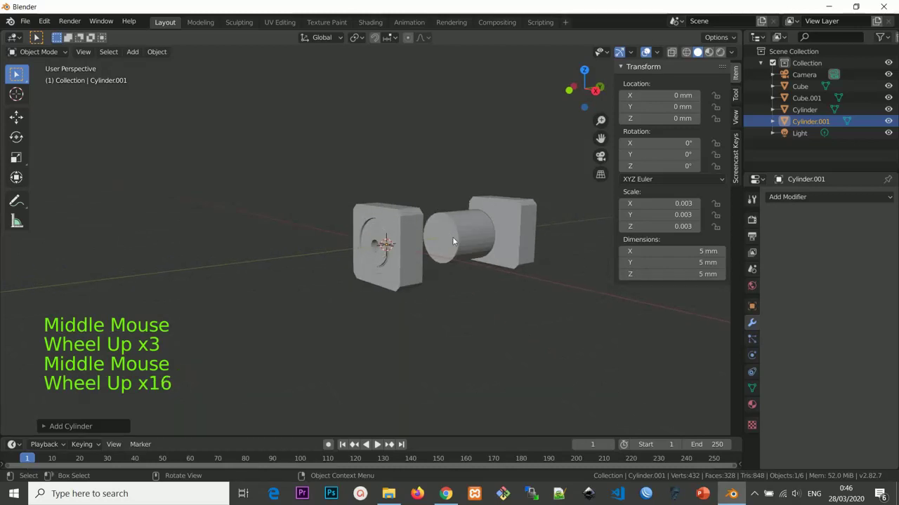
key("KP_3")
scroll("up", 3)
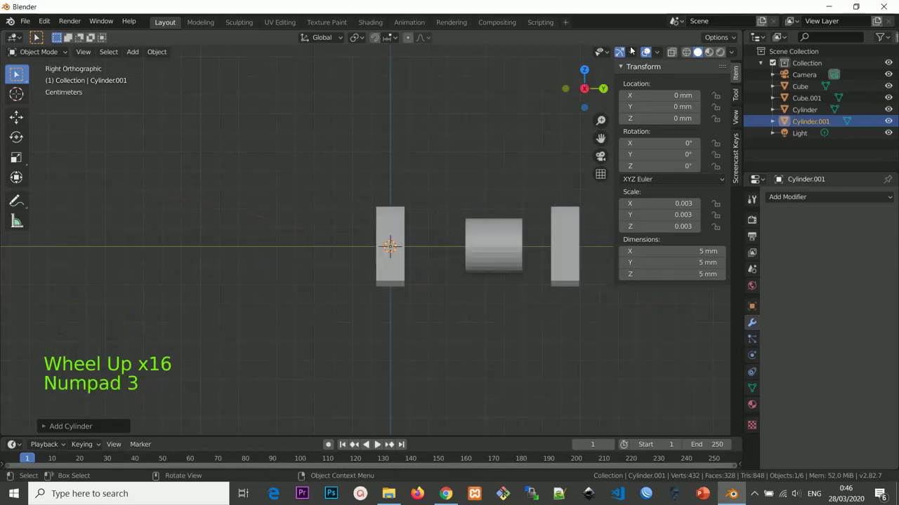
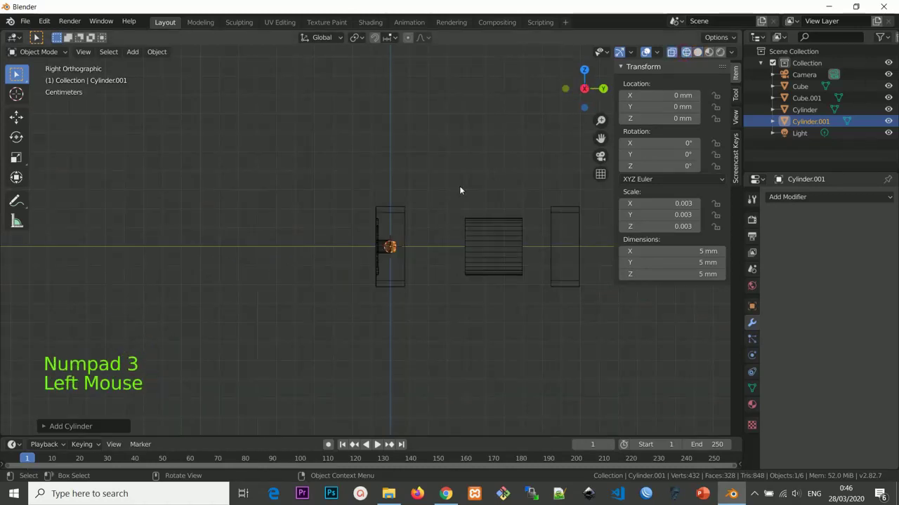
scroll("up", 3)
scroll("down", 3)
scroll("up", 3)
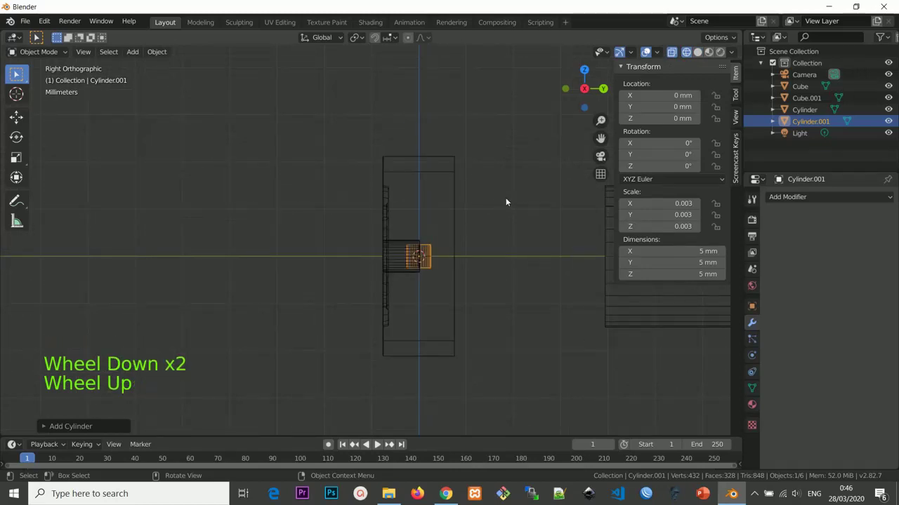
key("r")
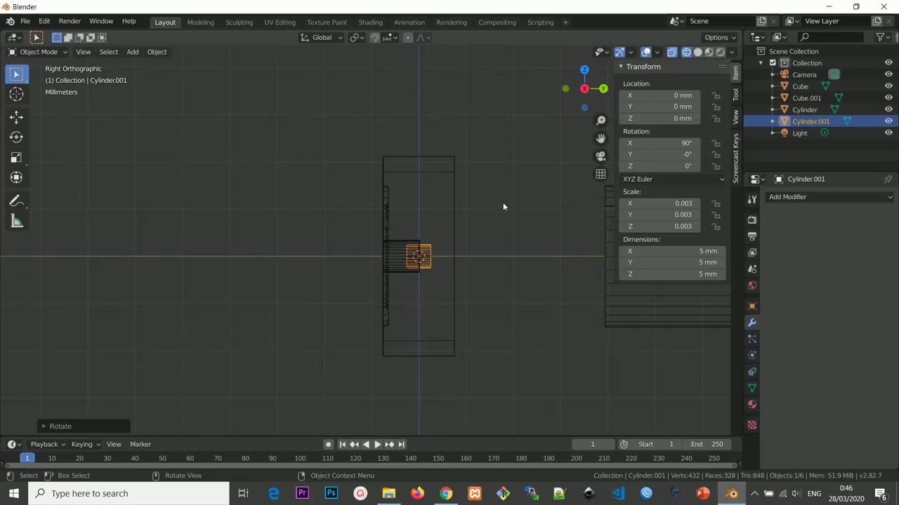
key("s")
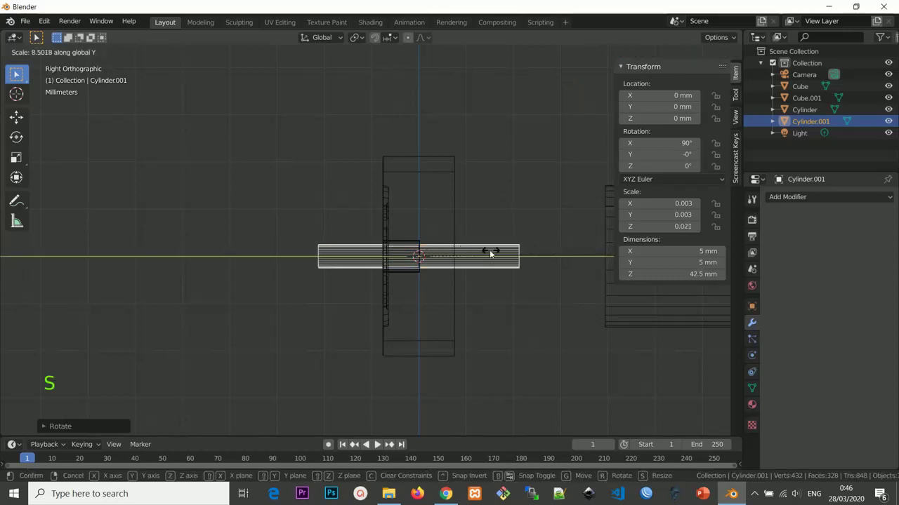
scroll("down", 3)
middle_click(389, 244)
scroll("down", 3)
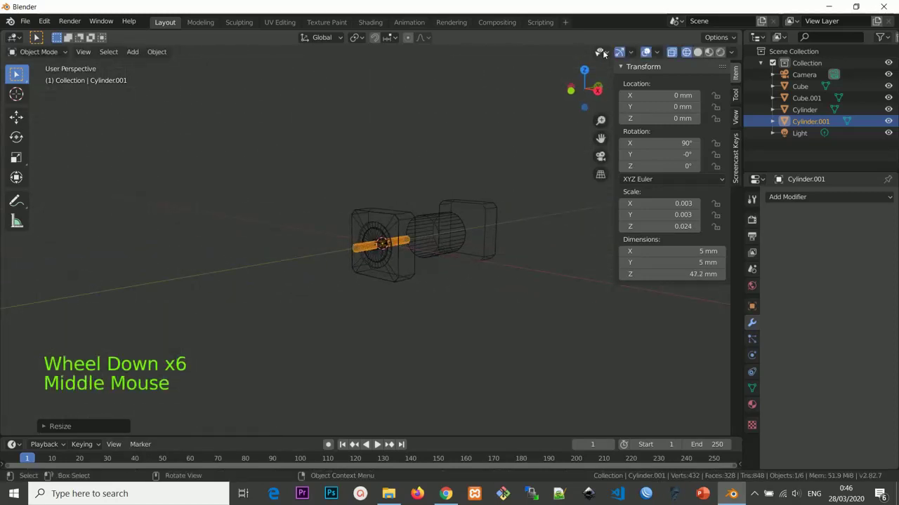
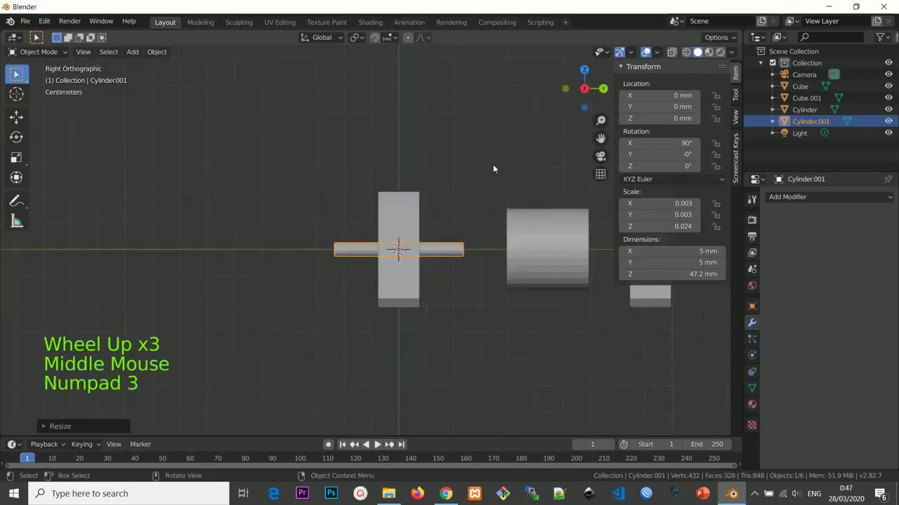
Check the shaft through the end cap face-on and orbit around the assembly.
key("KP_1")
left_click(694, 48)
scroll("up", 3)
scroll("down", 3)
scroll("down", 3)
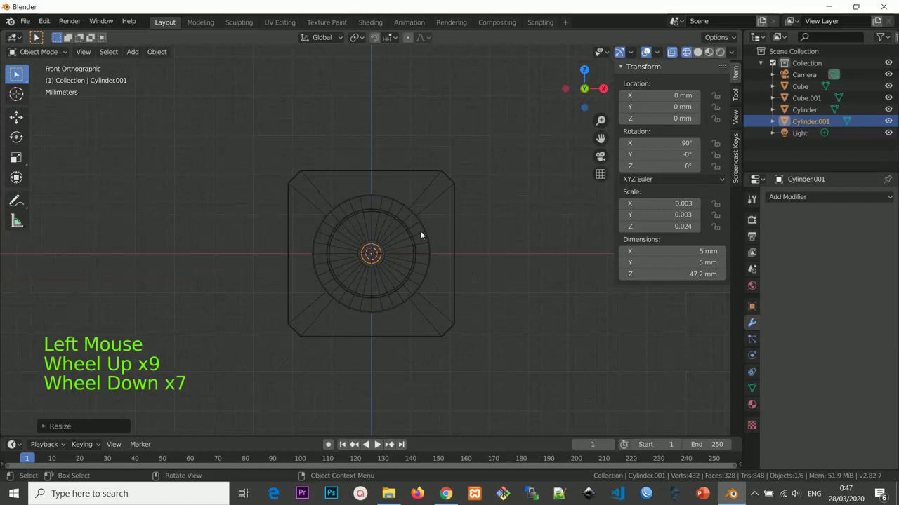
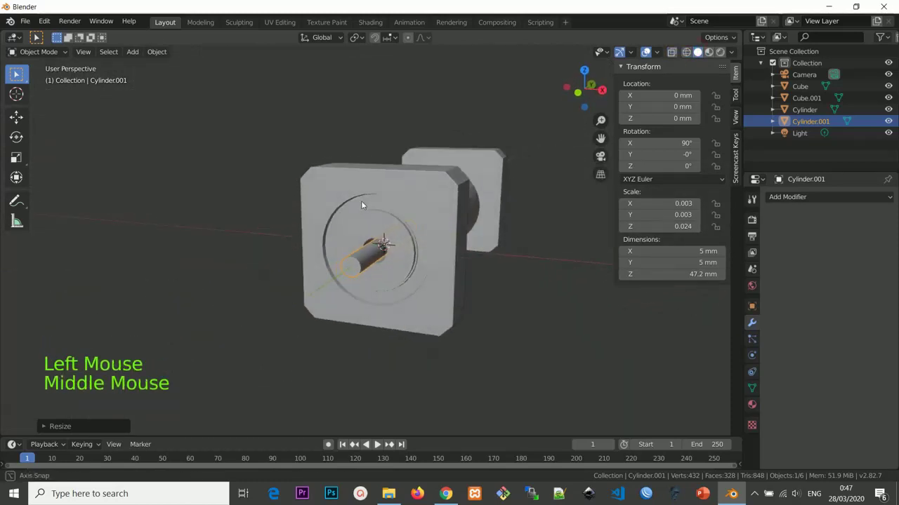
scroll("down", 3)
left_click(415, 212)
scroll("down", 3)
middle_click(429, 248)
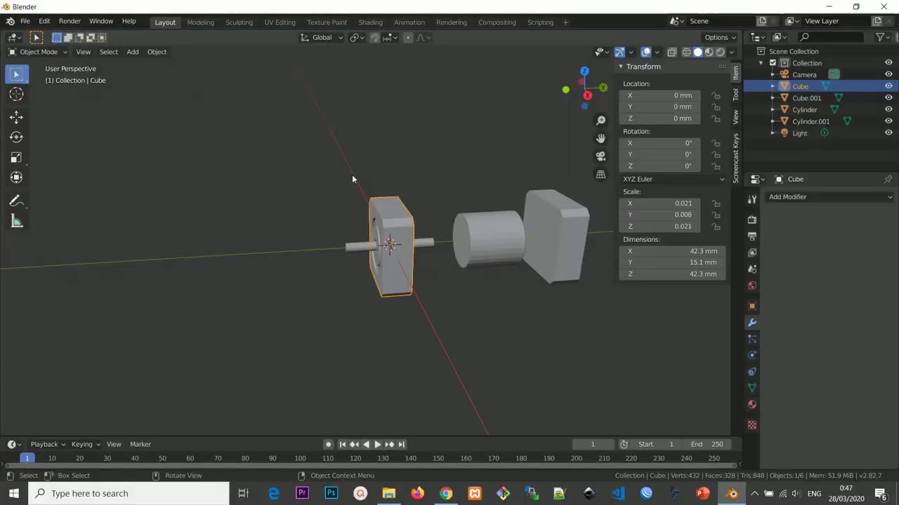
Add a 42.3 × 20 × 42.3 mm cube and slide it along Y behind the end cap.
left_click(302, 190)
key("shift+a")
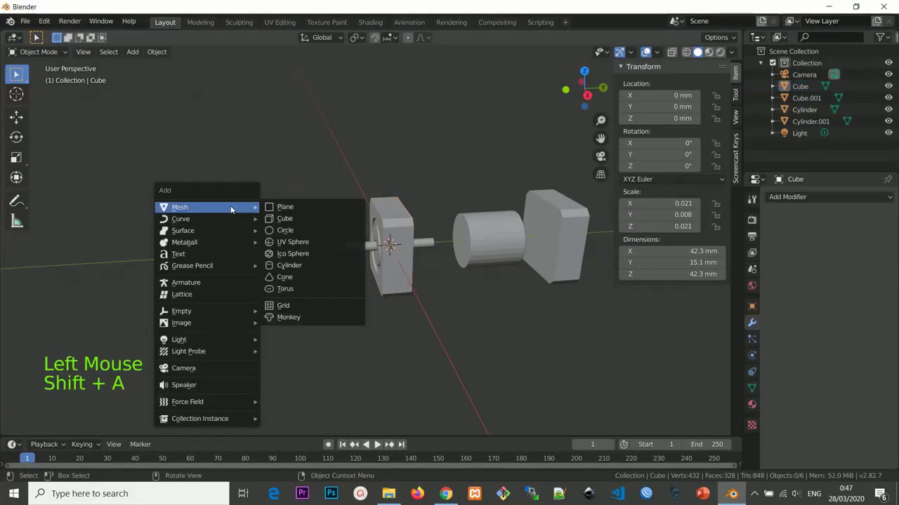
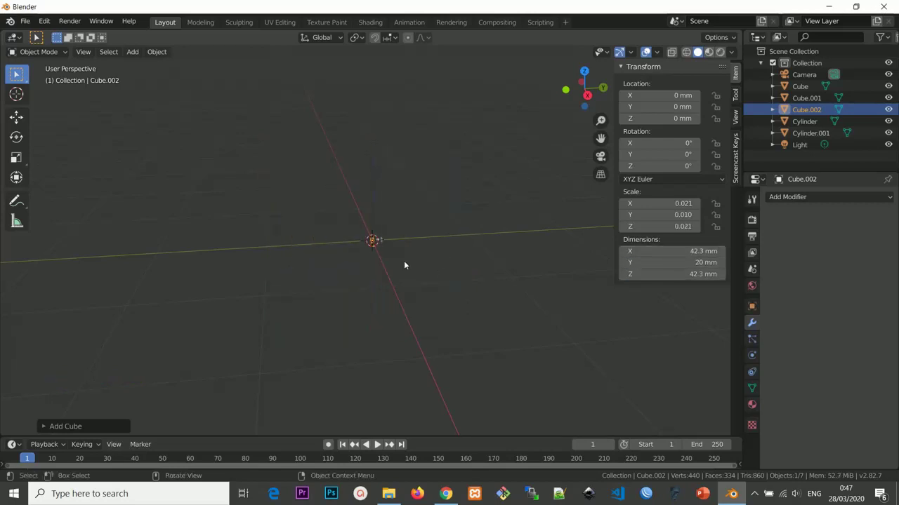
scroll("up", 3)
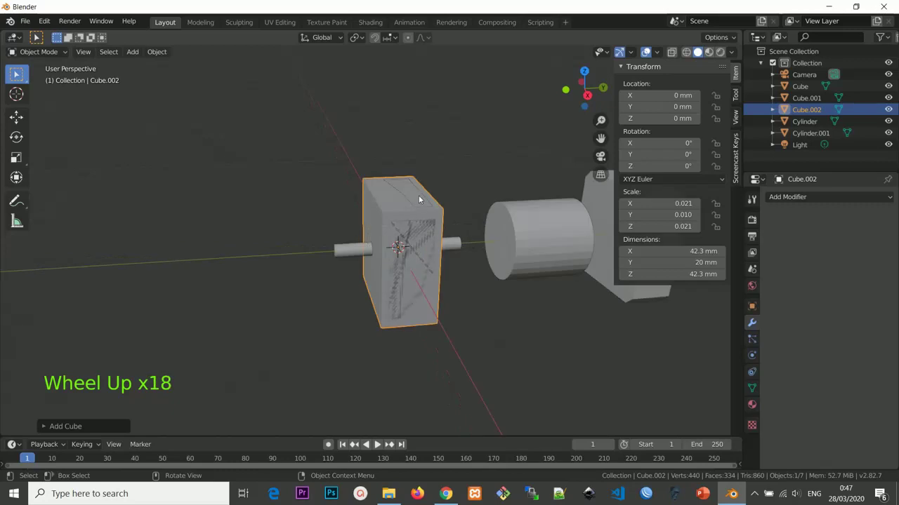
key("g")
scroll("up", 3)
key("KP_3")
scroll("up", 3)
Fine-tune the block to about 17.5 mm along Y and enter Edit Mode on it.
middle_click(485, 203)
key("g")
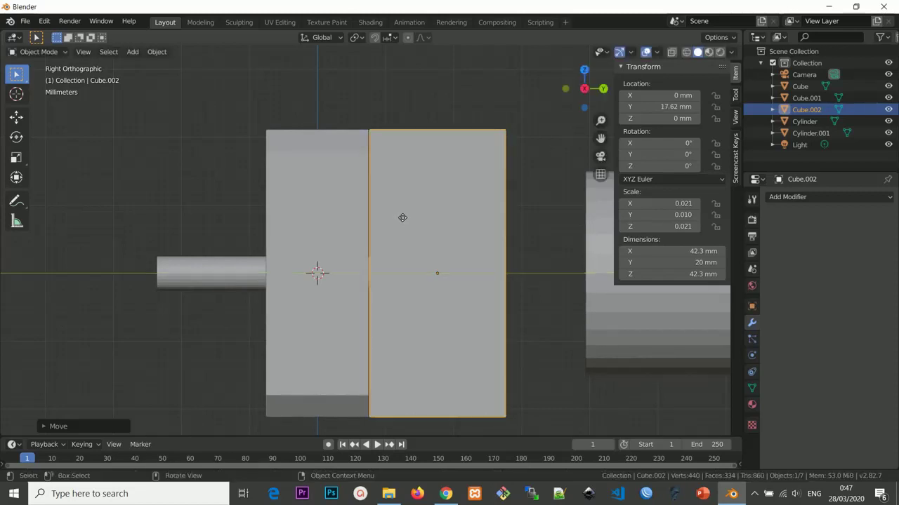
key("g")
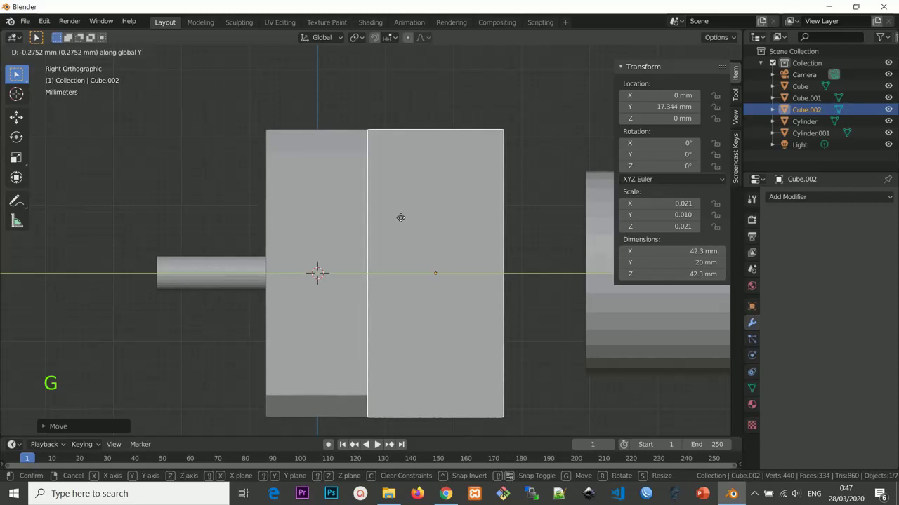
scroll("down", 3)
middle_click(387, 220)
scroll("down", 3)
key("Tab")
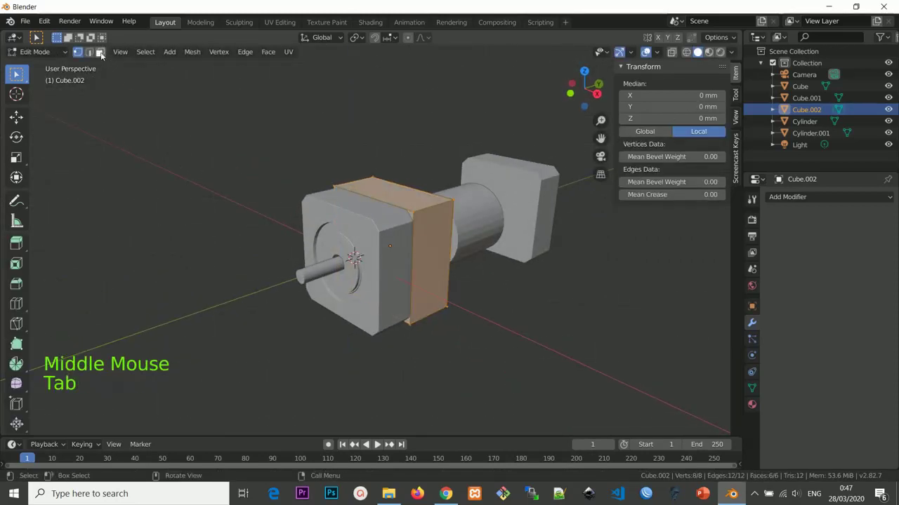
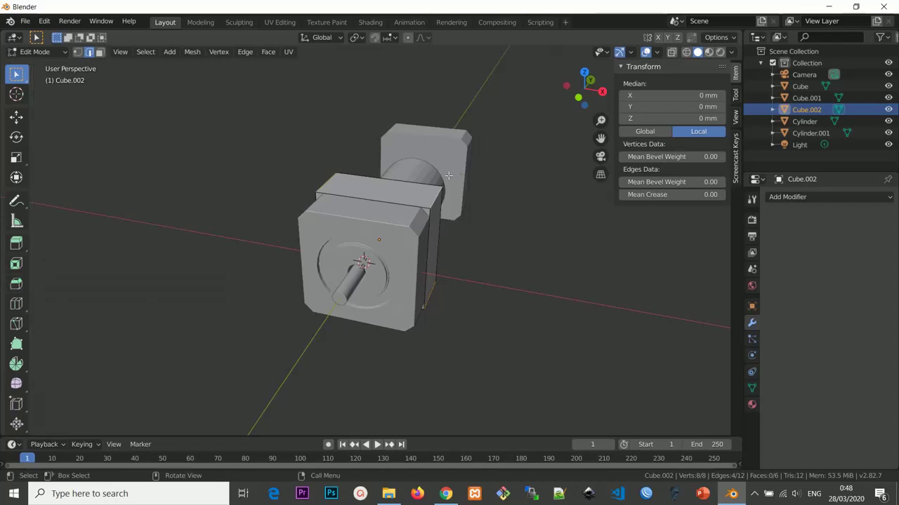
Bevel the block's long corner edges to match the end cap, then leave Edit Mode.
key("ctrl+b")
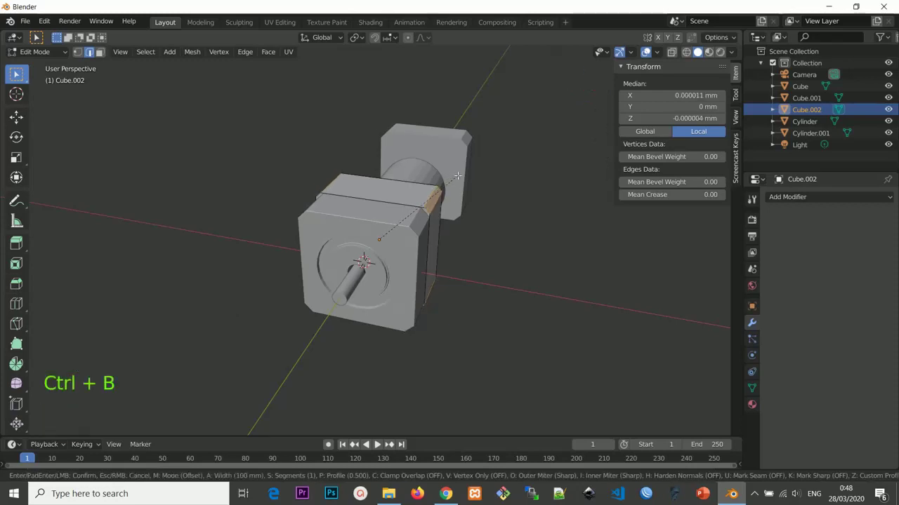
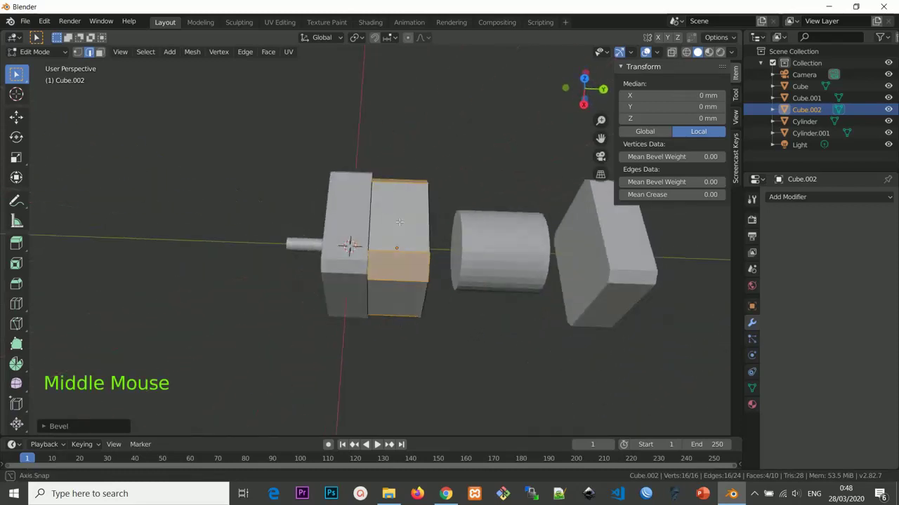
scroll("up", 3)
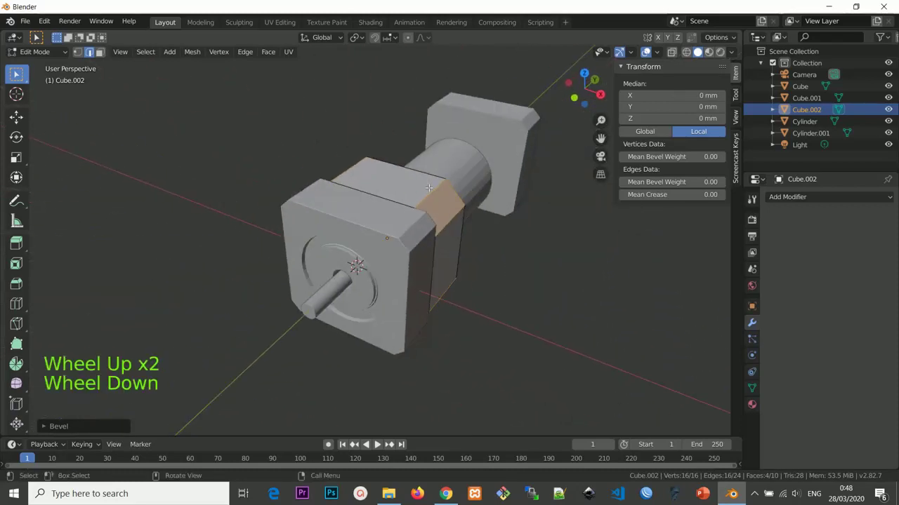
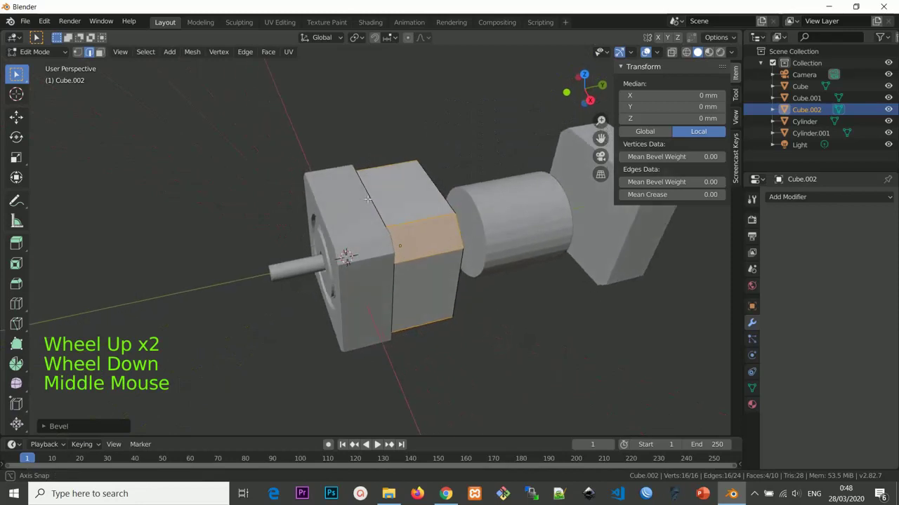
key("Tab")
middle_click(408, 207)
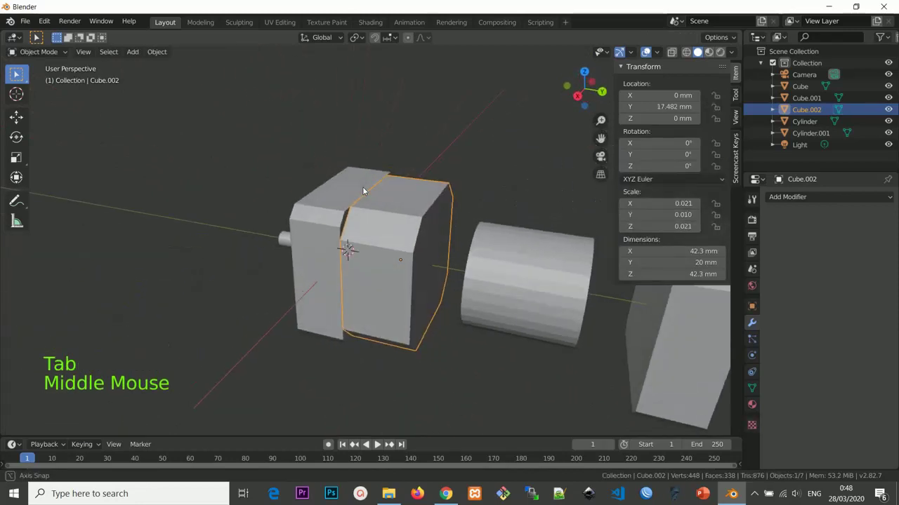
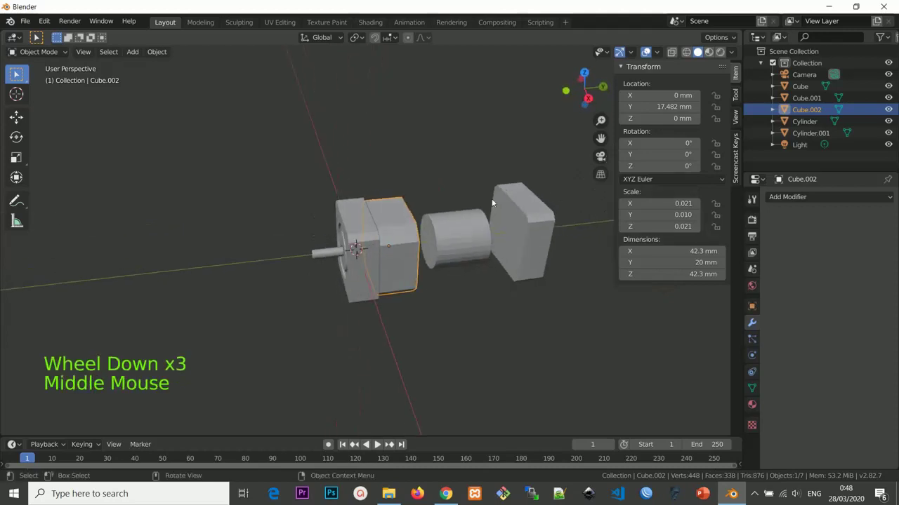
Delete the spare 30 mm cutting cylinder.
middle_click(413, 217)
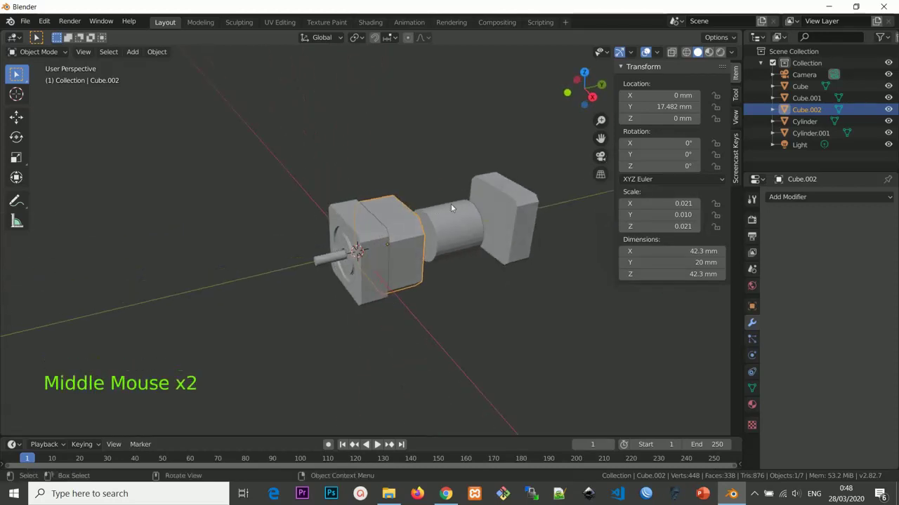
left_click(520, 197)
left_click(447, 219)
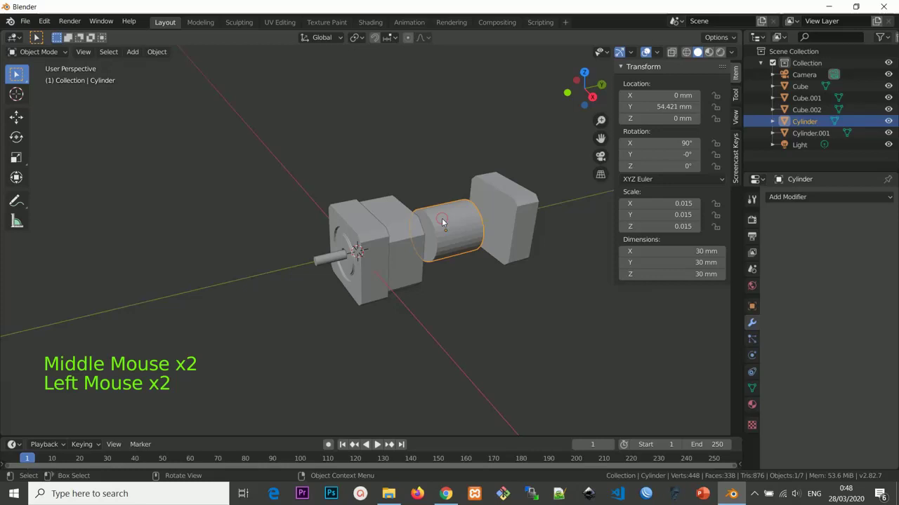
key("Delete")
Move back cap Cube.001 to about 35 mm along Y, flush against the middle block.
left_click(506, 208)
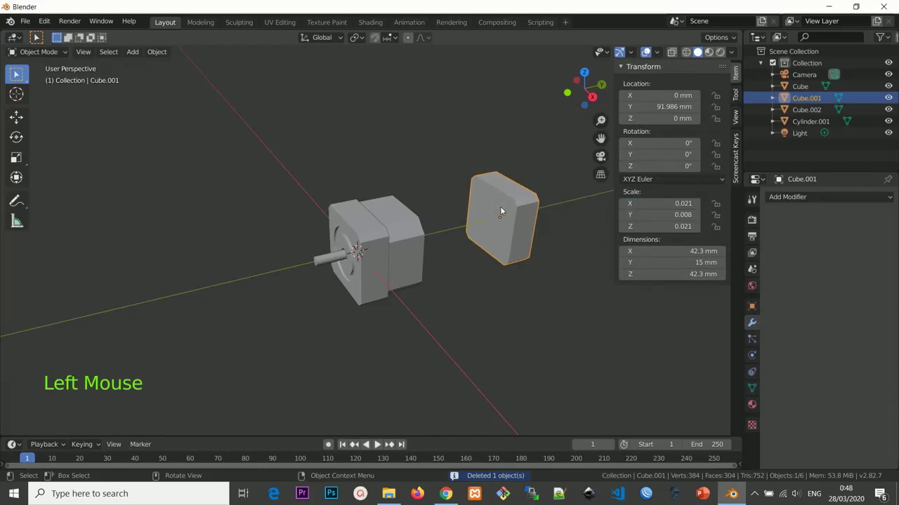
key("g")
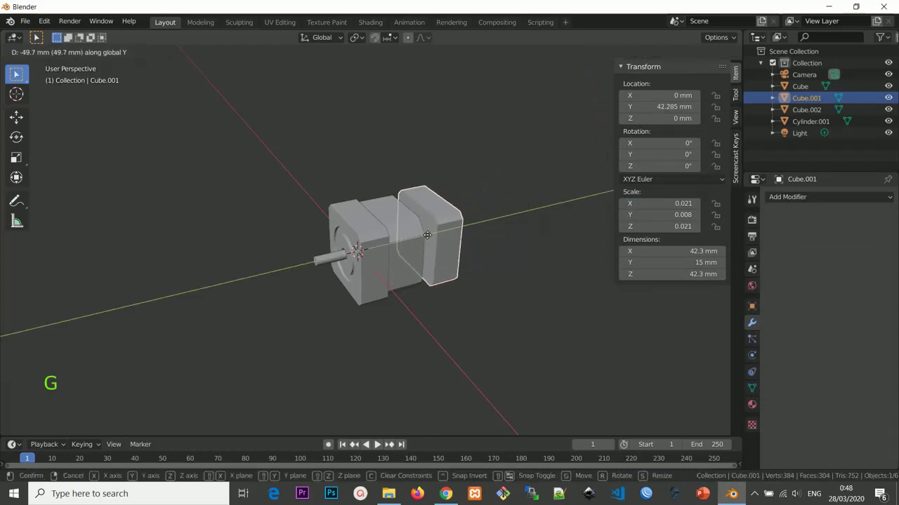
key("KP_3")
scroll("up", 3)
key("g")
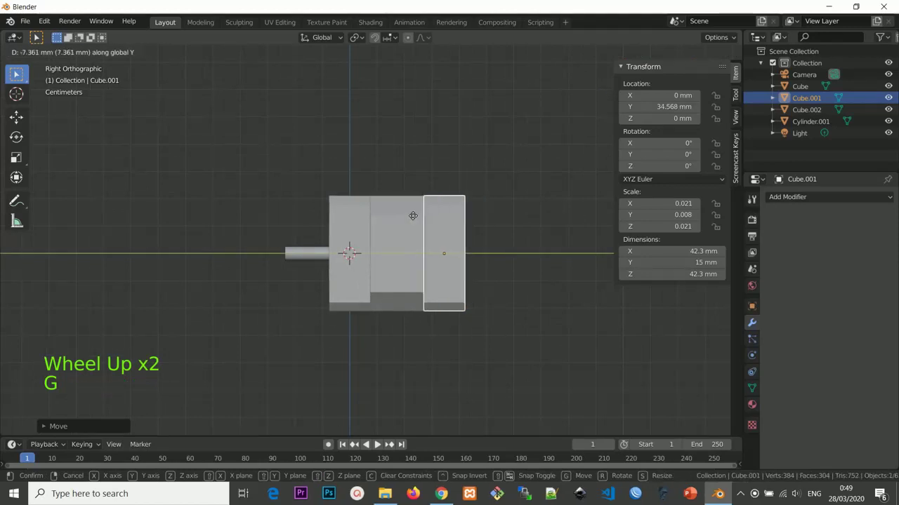
scroll("down", 3)
middle_click(401, 216)
middle_click(428, 237)
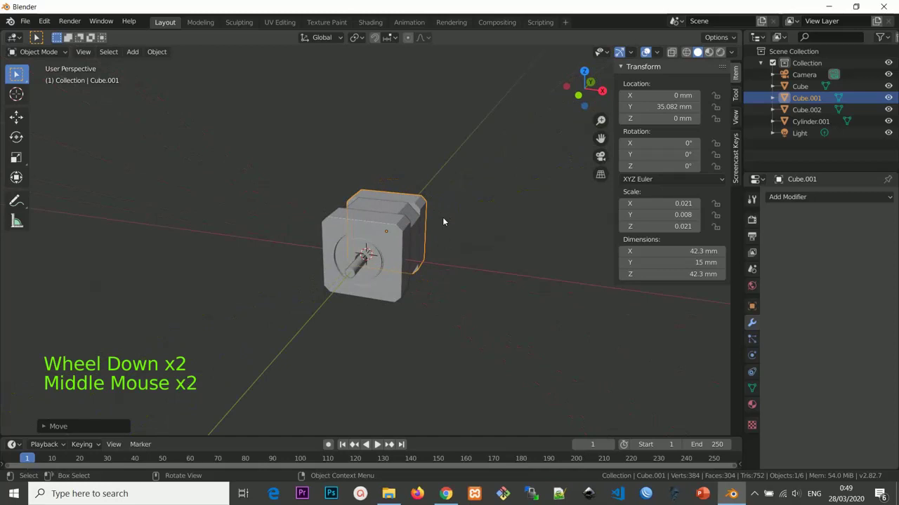
scroll("up", 3)
middle_click(460, 208)
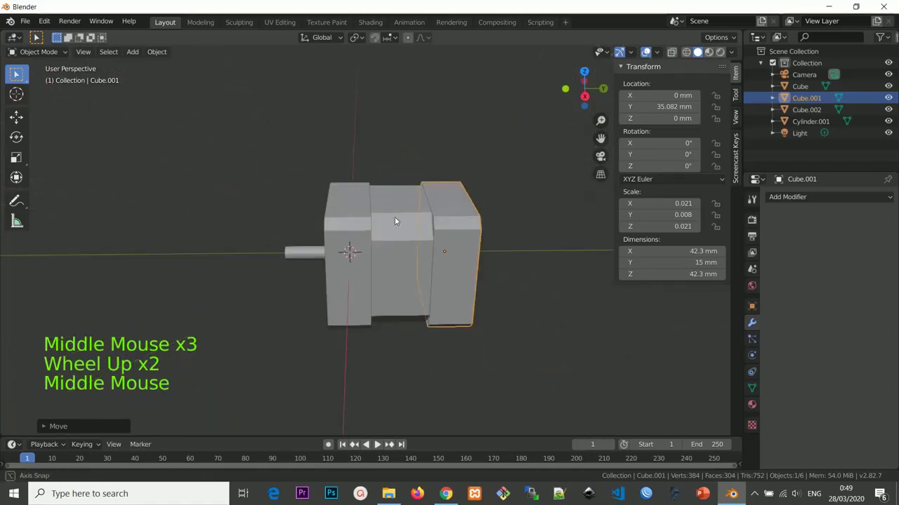